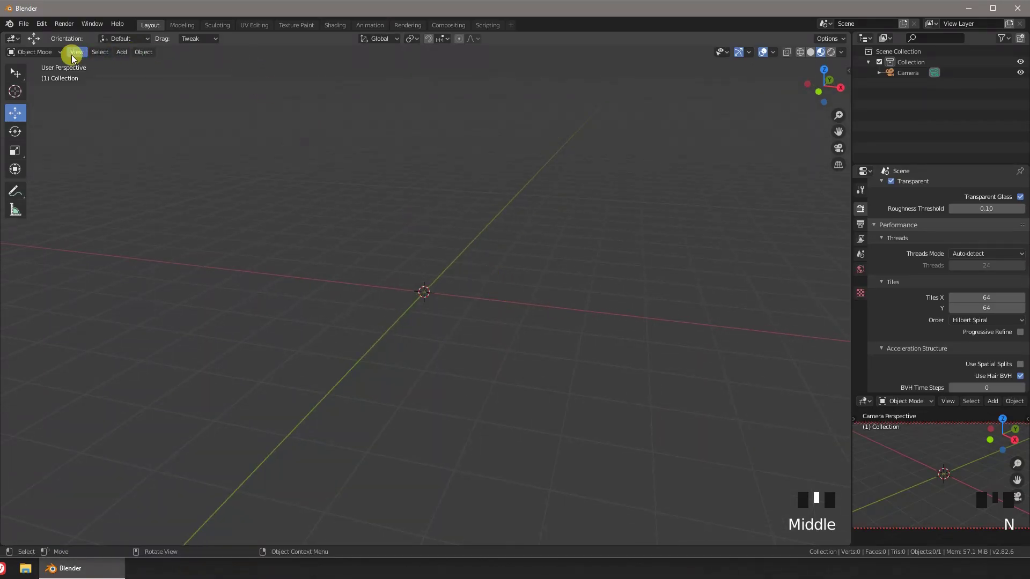
# - Add a plane, scale it up into a large floor and apply its scale
pyautogui.moveTo(127, 59); pyautogui.dragTo(496, 307)
pyautogui.press('s')
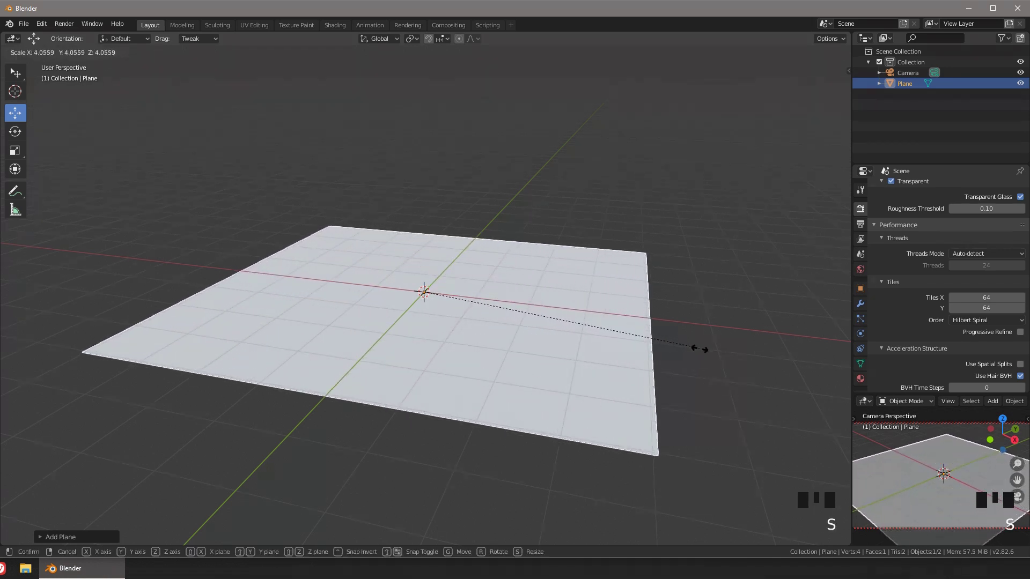
pyautogui.press('ctrl+a')
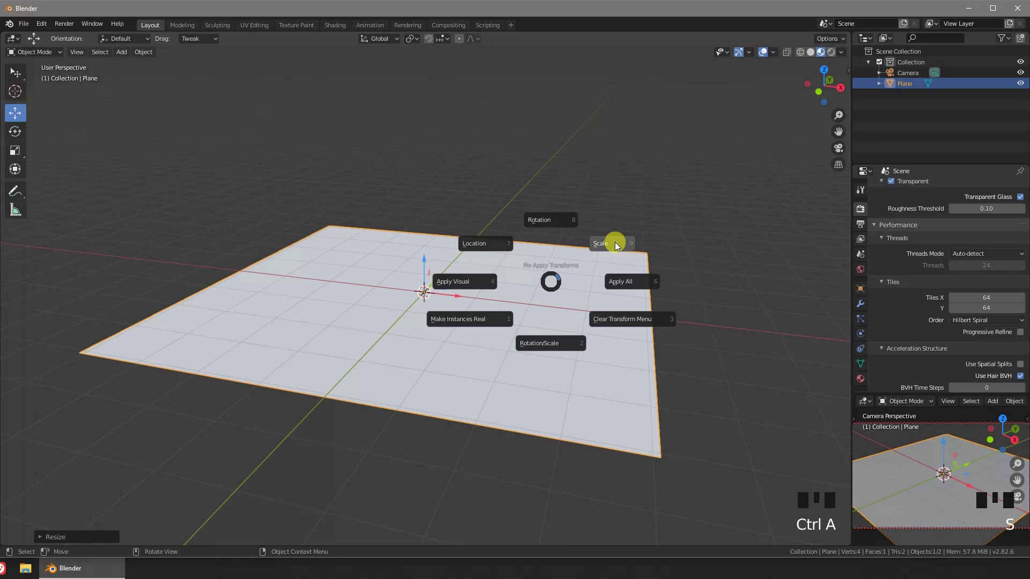
pyautogui.moveTo(594, 280); pyautogui.dragTo(449, 274)
pyautogui.press('shift+a')
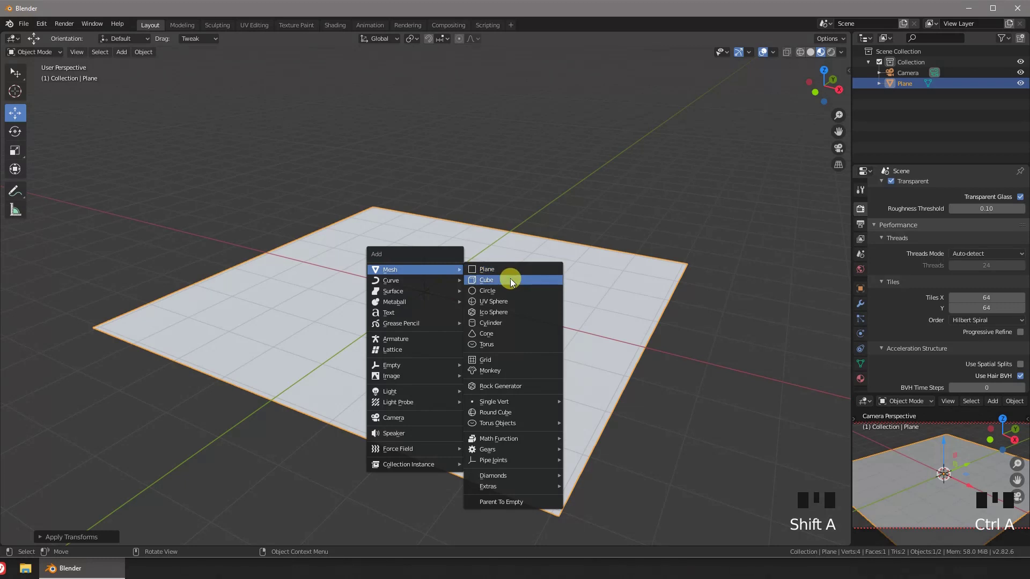
# - Add a cube and flatten it along its depth into a thin upright slab
pyautogui.press('shift+a')
pyautogui.moveTo(429, 264); pyautogui.dragTo(427, 239)
pyautogui.moveTo(551, 240); pyautogui.dragTo(632, 293)
pyautogui.press('s')
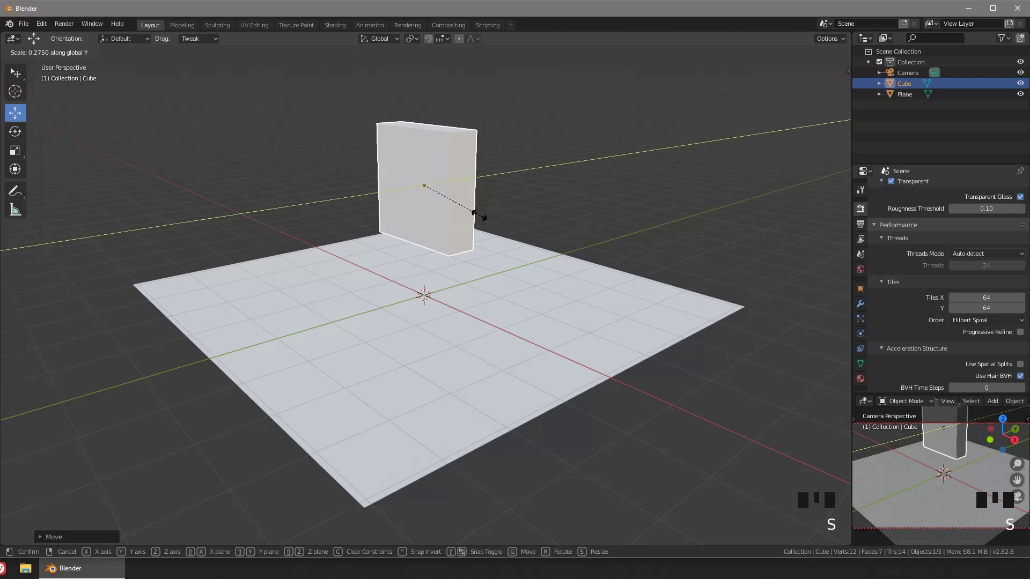
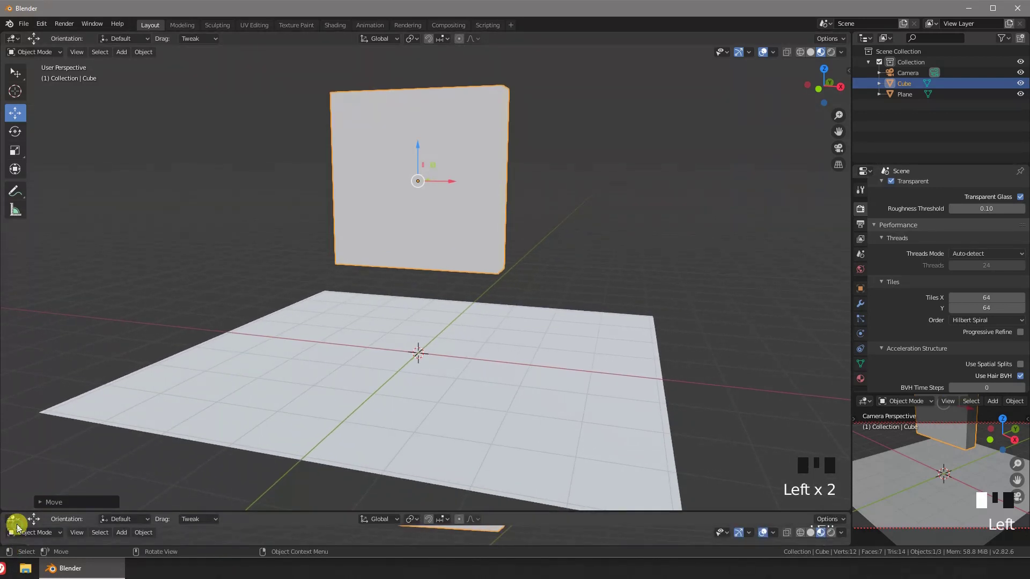
# - Raise the slab above the floor plane and enter Edit Mode on its mesh
pyautogui.moveTo(100, 463); pyautogui.dragTo(338, 413)
pyautogui.moveTo(413, 358); pyautogui.dragTo(493, 159)
pyautogui.press('ctrl+a')
pyautogui.press('Tab')
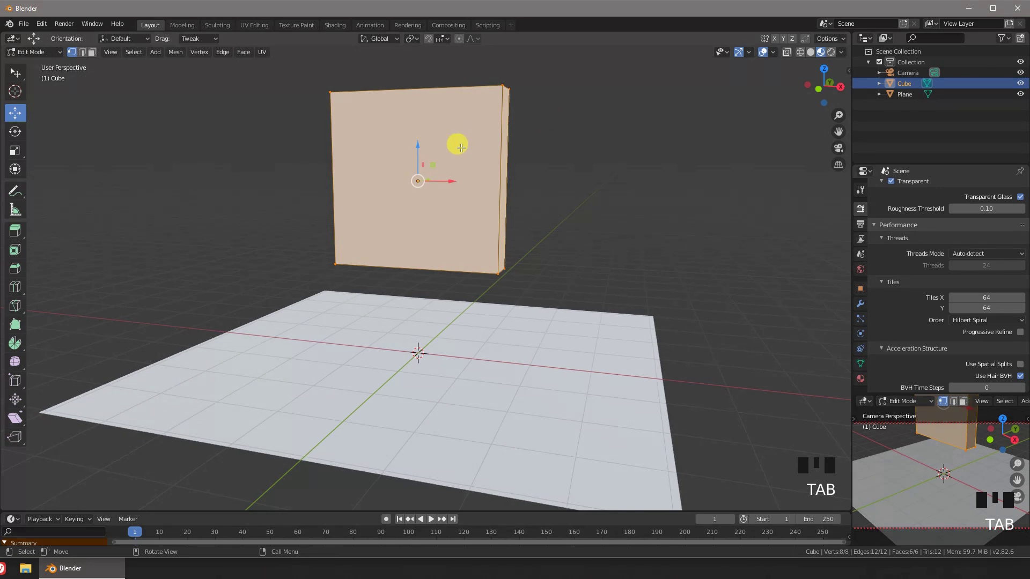
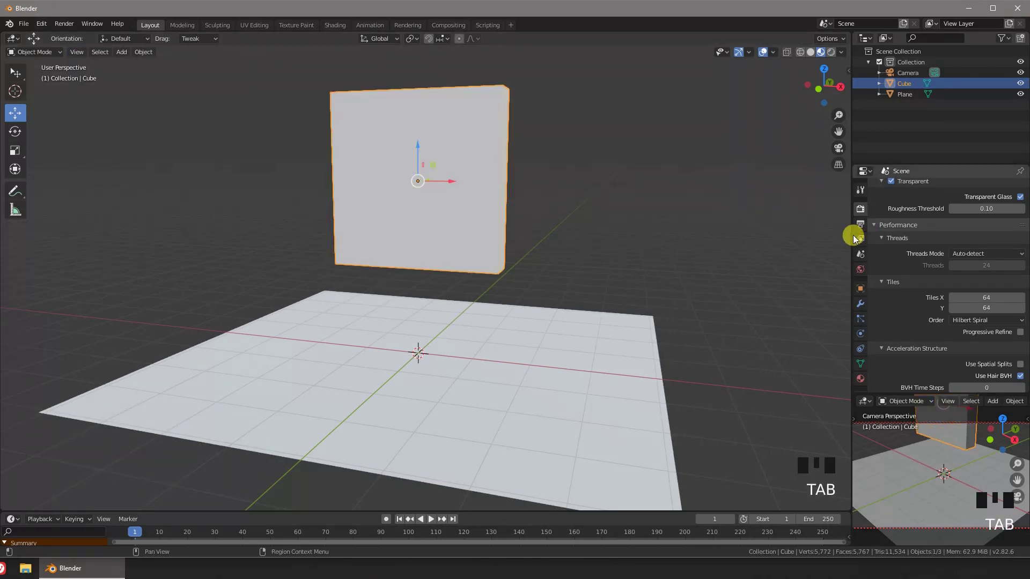
# - Select the ground plane and bring up its physics settings to make it a collider
pyautogui.click(616, 332)
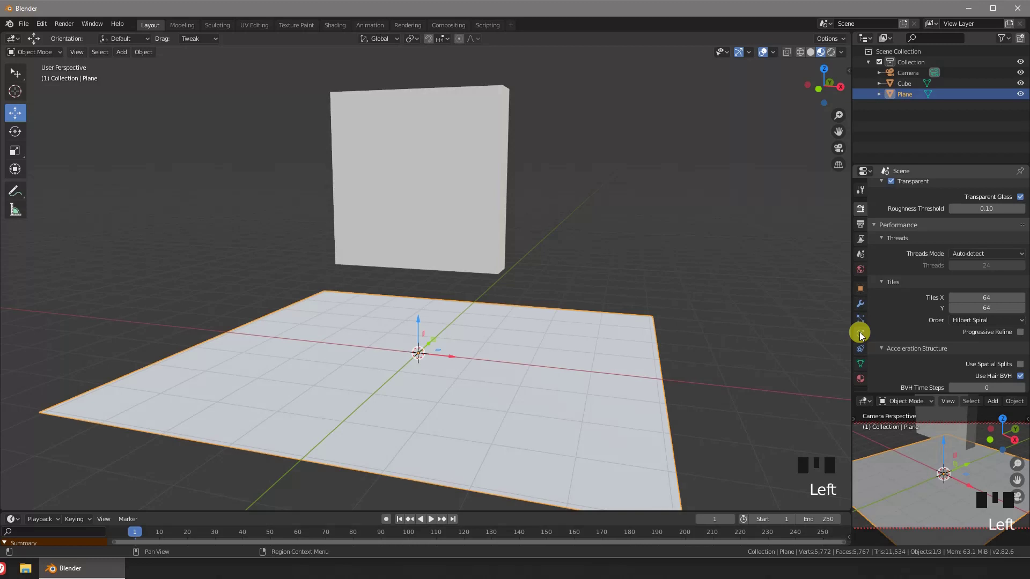
pyautogui.click(863, 337)
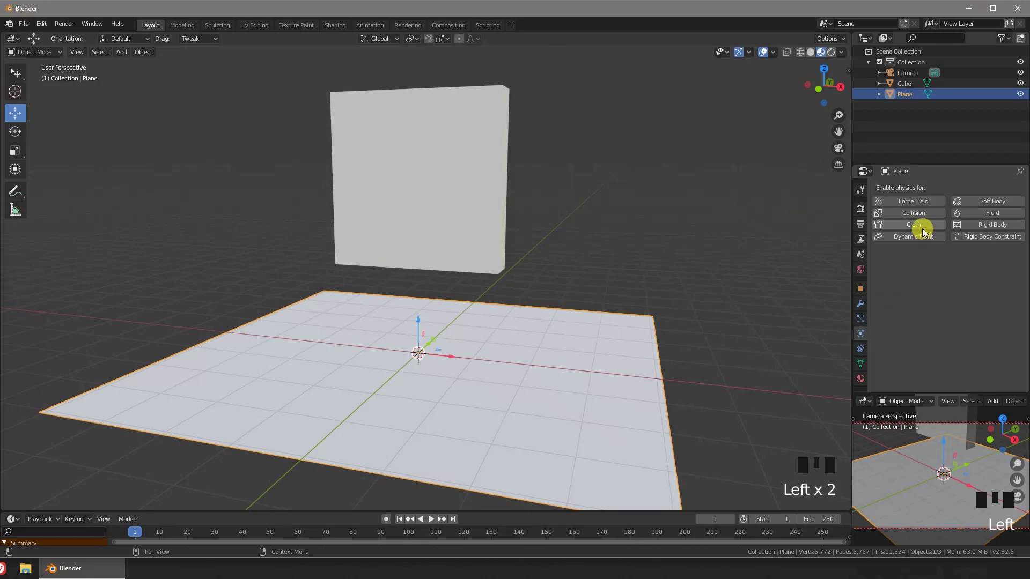
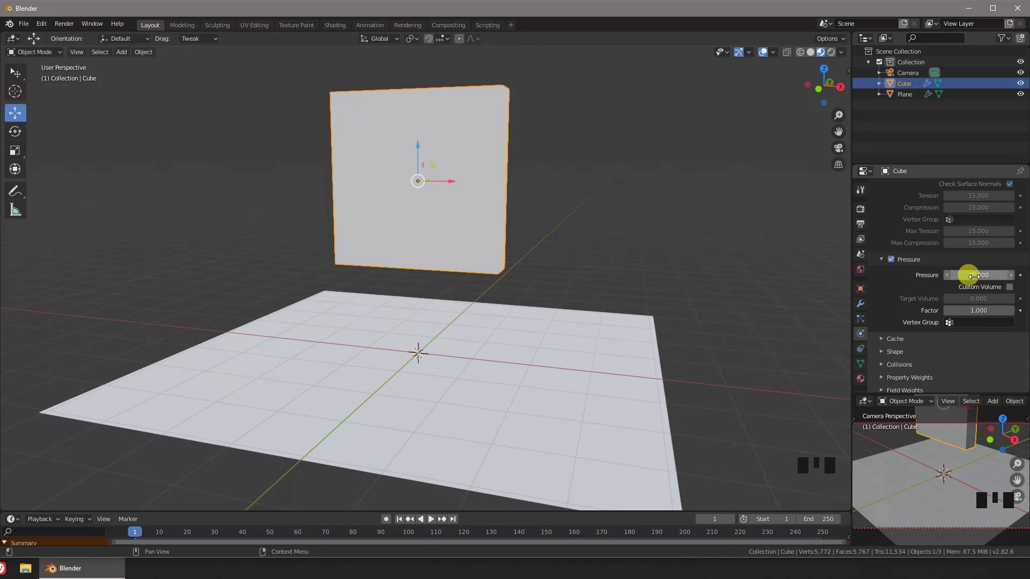
# - Play the cloth simulation until the slab inflates into a pillow, then stop playback
pyautogui.press('space')
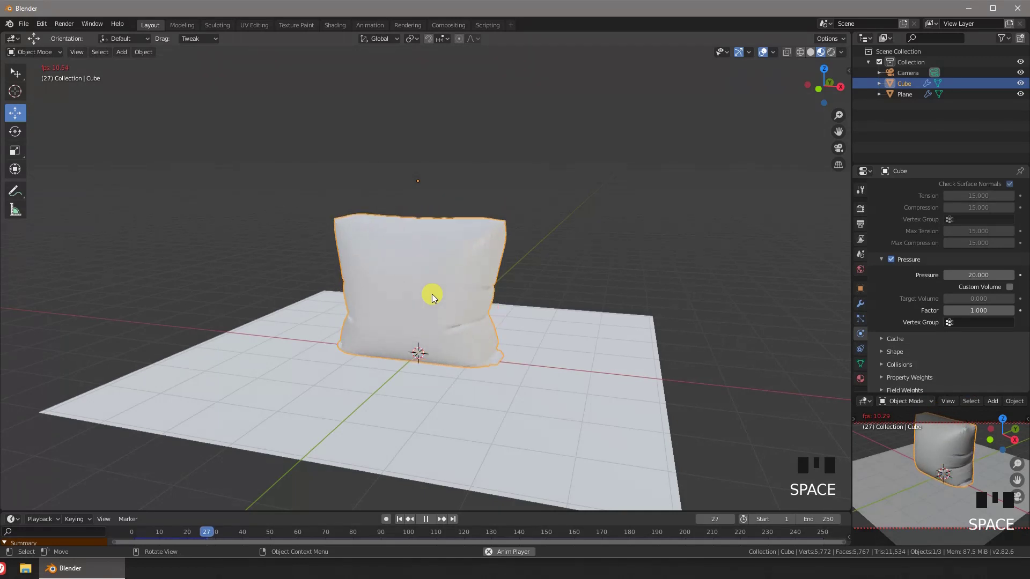
pyautogui.press('space')
pyautogui.press('space')
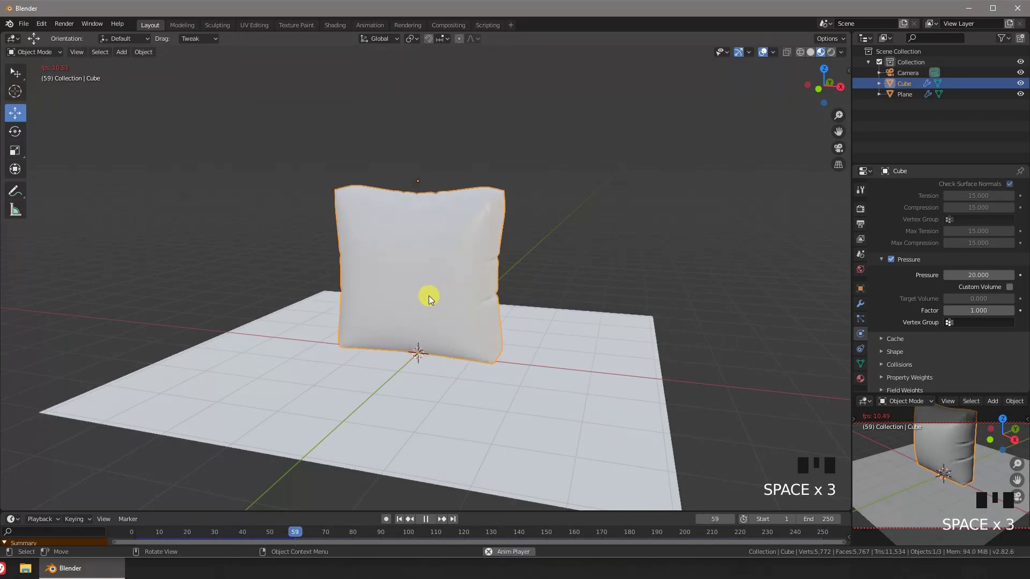
pyautogui.press('space')
# - Orbit around the inflated pillow to inspect it from the side
pyautogui.moveTo(302, 532); pyautogui.dragTo(204, 529)
pyautogui.scroll(3)
pyautogui.moveTo(480, 338); pyautogui.dragTo(451, 294)
pyautogui.moveTo(450, 294); pyautogui.dragTo(498, 331)
pyautogui.moveTo(498, 330); pyautogui.dragTo(527, 336)
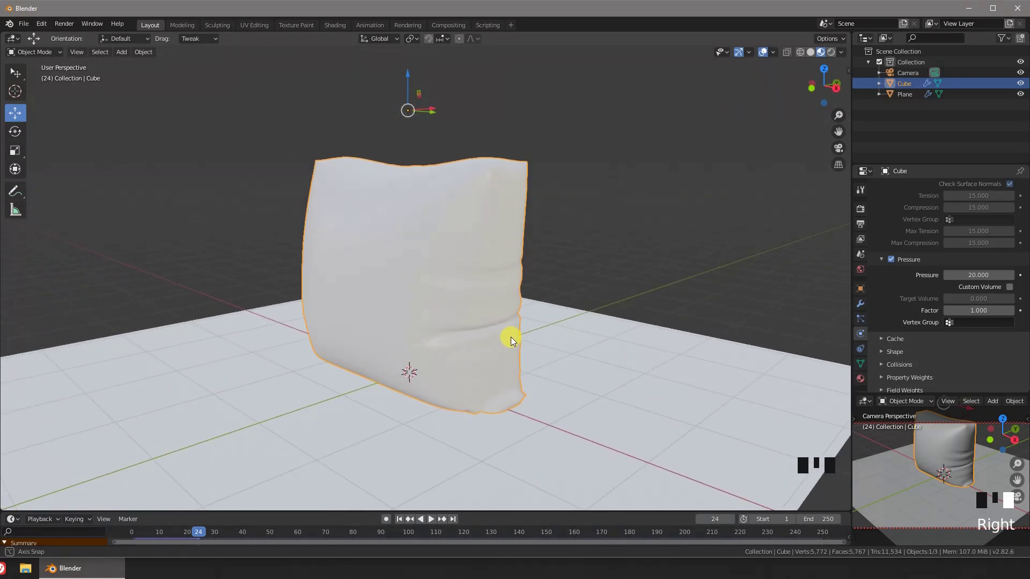
# - Apply the Cloth modifier so the pillow's simulated shape becomes permanent
pyautogui.click(863, 335)
pyautogui.click(863, 308)
pyautogui.click(916, 223)
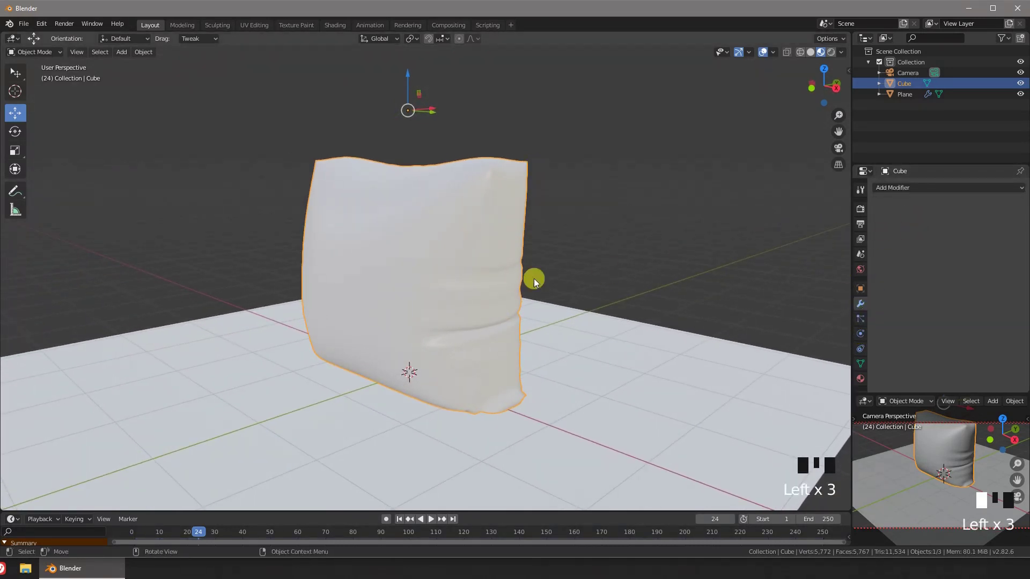
pyautogui.moveTo(482, 294); pyautogui.dragTo(580, 348)
# - Rescale the pillow along Y, setting Scale Y to 0.832 in the Resize panel
pyautogui.press('s')
pyautogui.press('s')
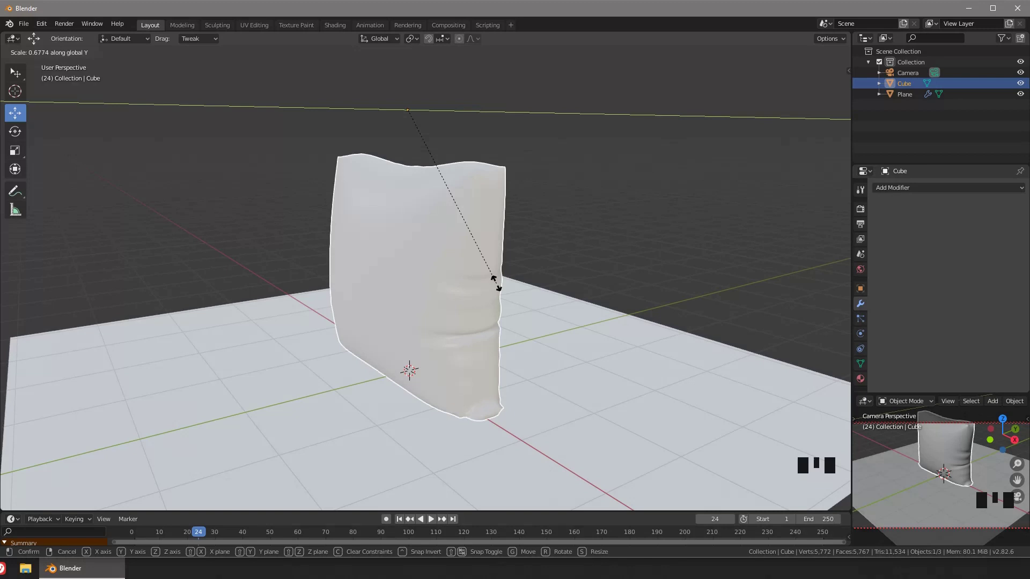
pyautogui.moveTo(477, 286); pyautogui.dragTo(574, 331)
pyautogui.press('s')
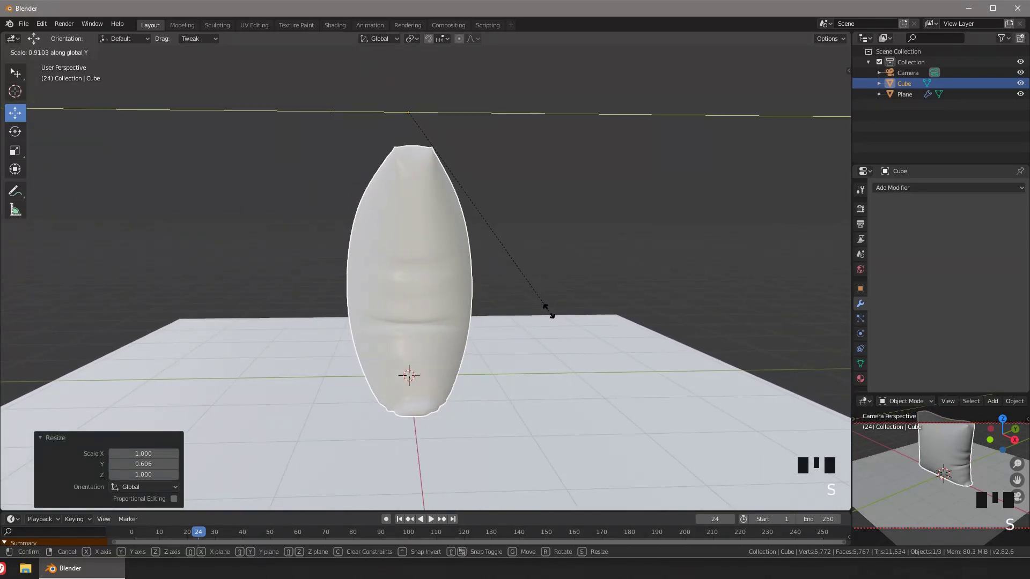
pyautogui.moveTo(467, 315); pyautogui.dragTo(794, 87)
# - Preview the scene in Rendered shading and check the floor plane's collision physics
pyautogui.click(834, 61)
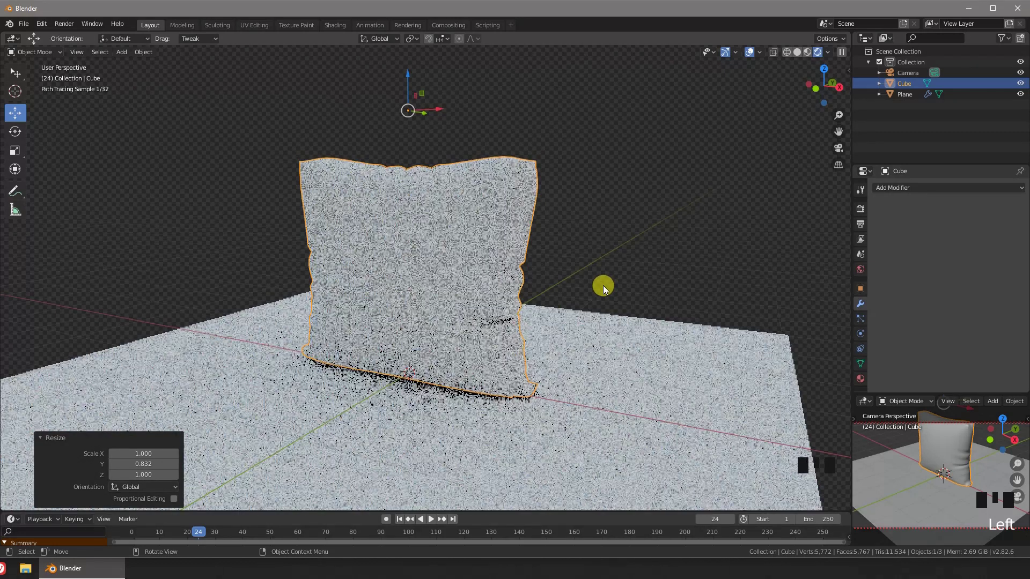
pyautogui.click(635, 359)
pyautogui.middleClick(551, 347)
pyautogui.click(636, 261)
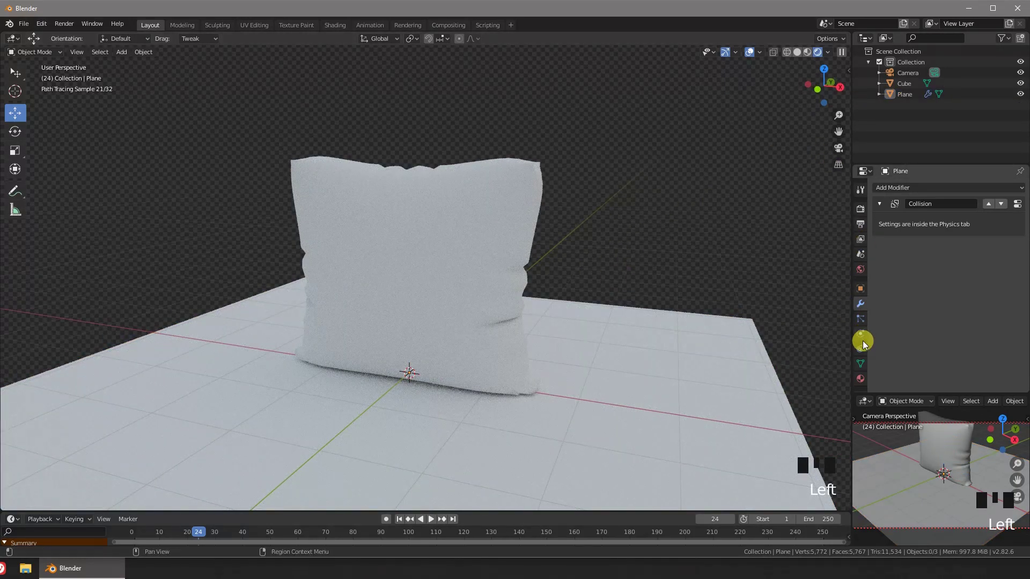
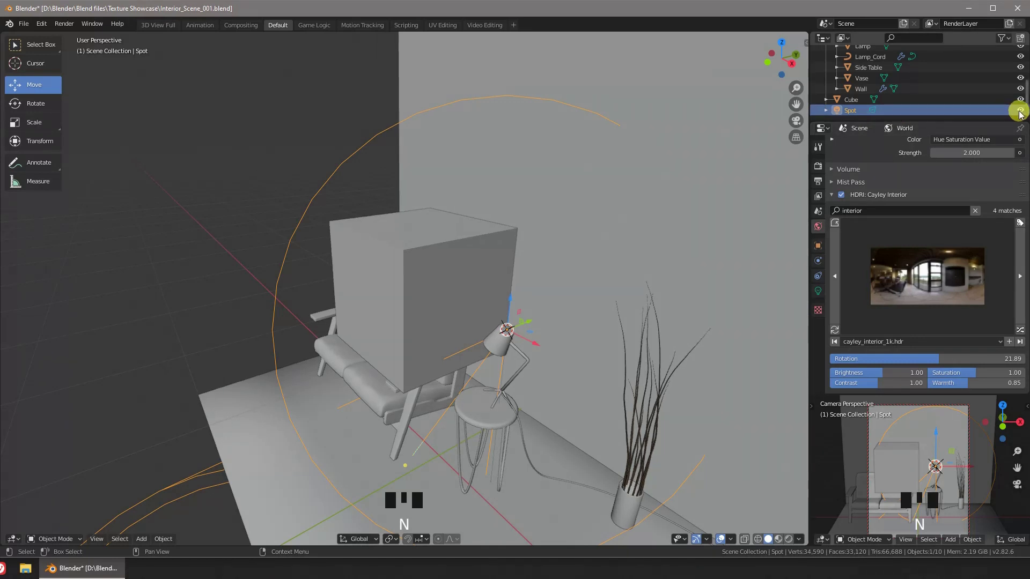
# - Hide the spotlight in the Outliner and select the cube above the couch
pyautogui.click(1020, 115)
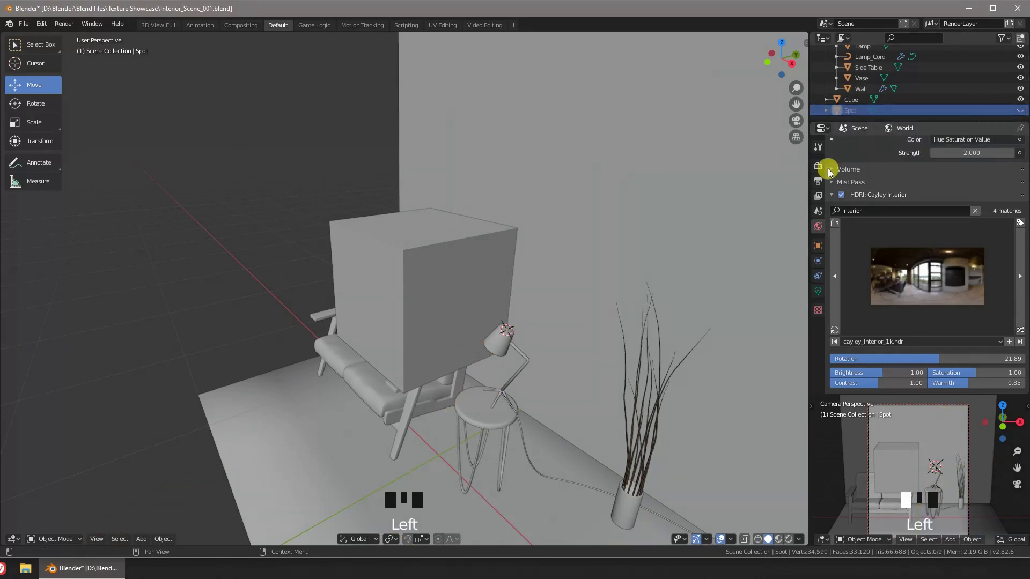
pyautogui.scroll(-3)
pyautogui.moveTo(532, 280); pyautogui.dragTo(440, 281)
pyautogui.click(440, 280)
pyautogui.moveTo(485, 280); pyautogui.dragTo(584, 335)
# - Shrink the cube into a small thin slab and move it down onto the couch
pyautogui.press('s')
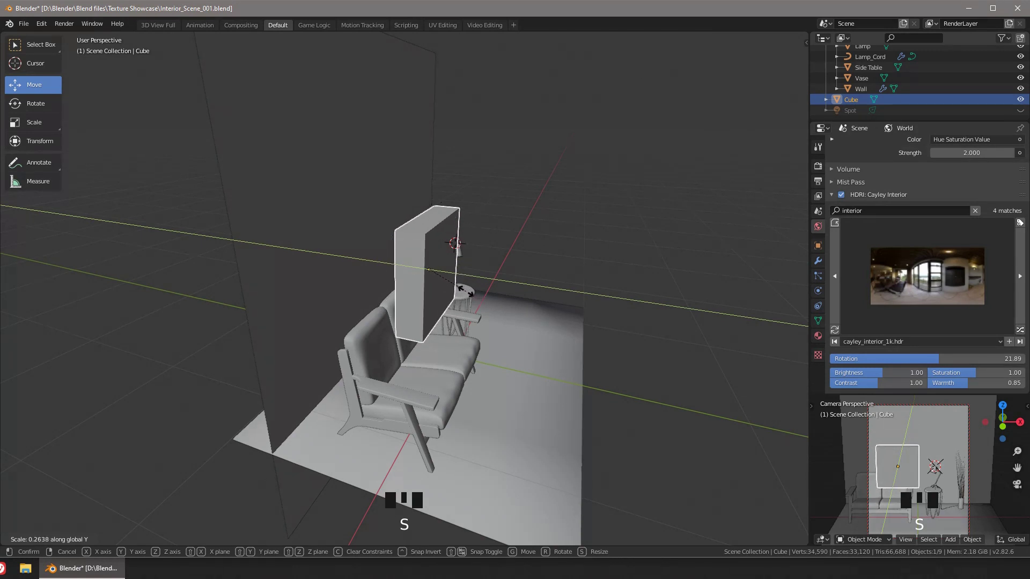
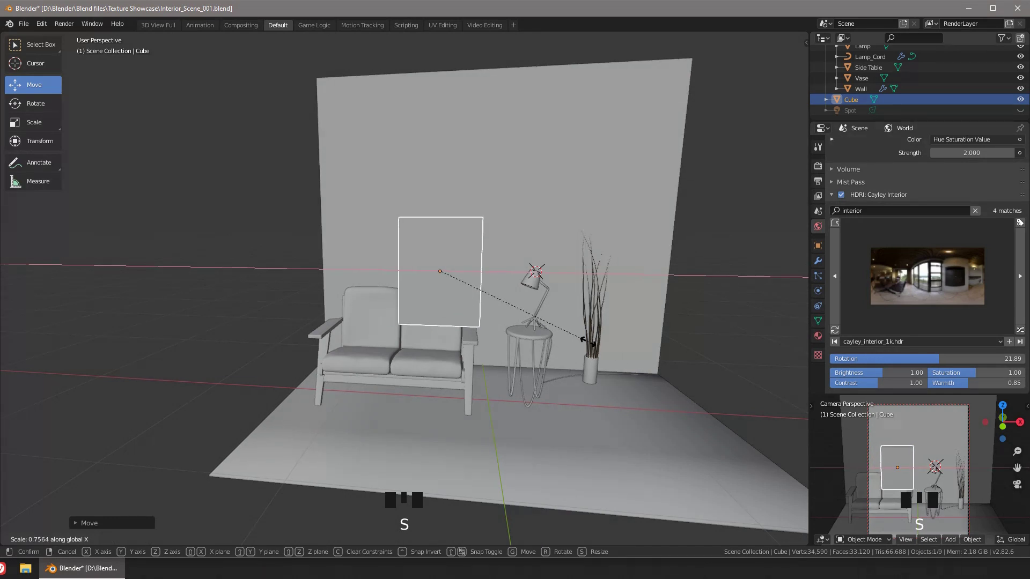
pyautogui.press('s')
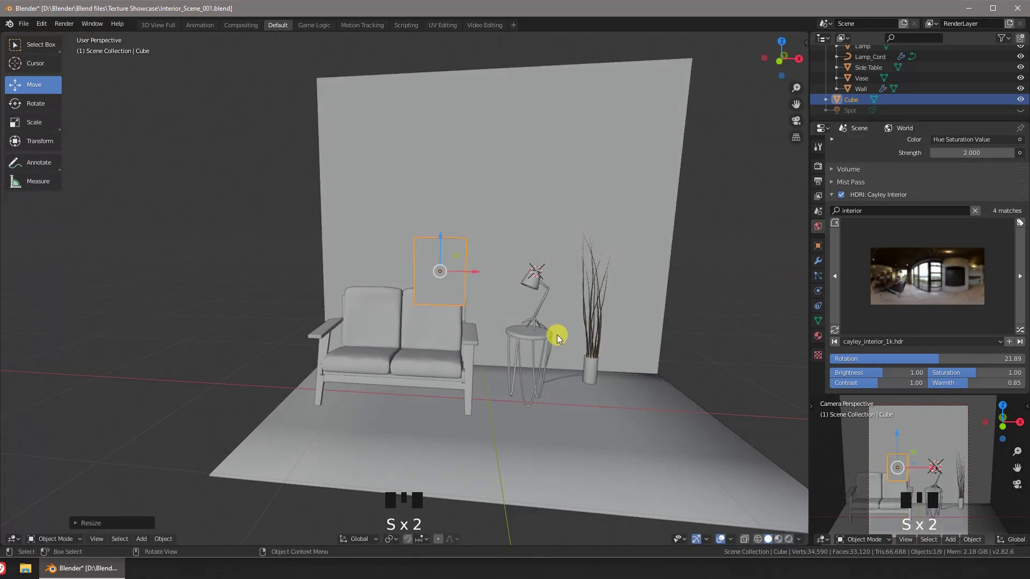
pyautogui.press('s')
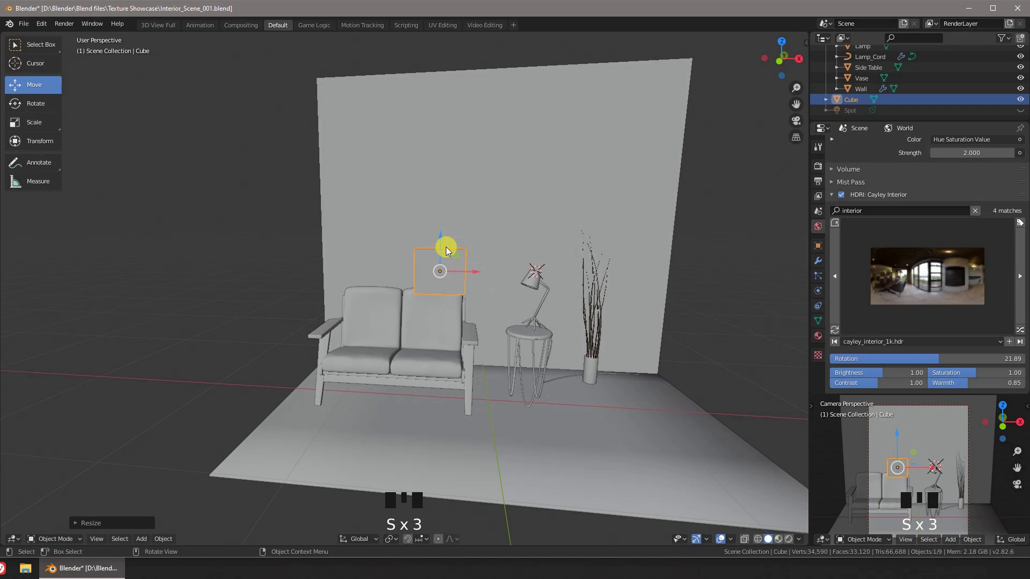
pyautogui.moveTo(446, 249); pyautogui.dragTo(448, 303)
pyautogui.click(466, 327)
pyautogui.moveTo(478, 334); pyautogui.dragTo(466, 341)
# - Position the slab upright on the couch seat against the backrest
pyautogui.press('ctrl+a')
pyautogui.press('ctrl+a')
pyautogui.scroll(3)
pyautogui.scroll(3)
pyautogui.click(782, 543)
pyautogui.moveTo(495, 373); pyautogui.dragTo(421, 325)
pyautogui.scroll(3)
pyautogui.moveTo(426, 330); pyautogui.dragTo(499, 358)
pyautogui.press('s')
pyautogui.moveTo(435, 354); pyautogui.dragTo(361, 323)
# - Enter Edit Mode and subdivide the slab with 27 vertical loop cuts
pyautogui.press('ctrl+a')
pyautogui.press('ctrl+a')
pyautogui.click(424, 292)
pyautogui.moveTo(431, 181); pyautogui.dragTo(454, 204)
pyautogui.press('Tab')
pyautogui.press('ctrl+r')
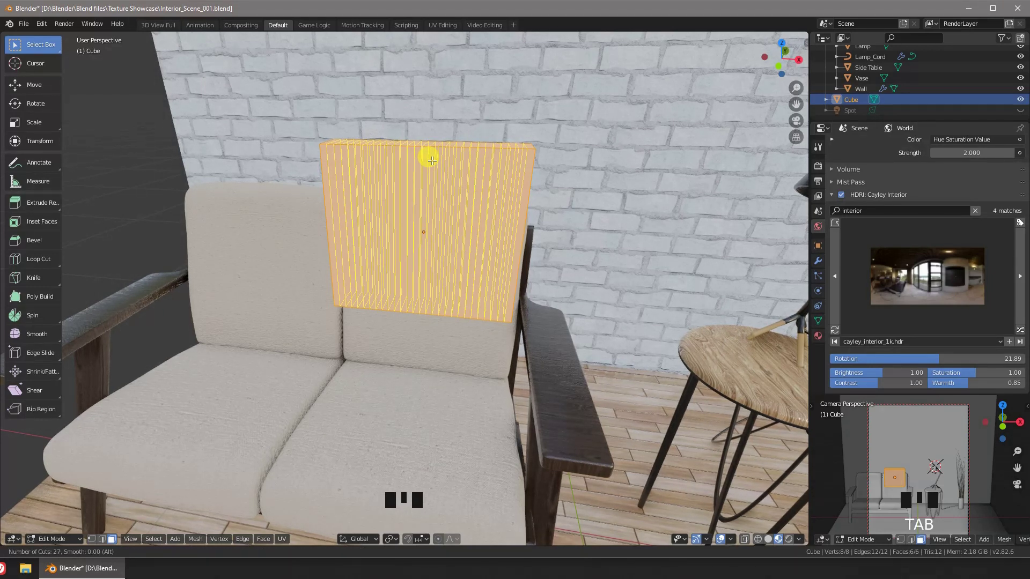
# - Add horizontal loop cuts so the slab becomes a grid of rectangles
pyautogui.press('ctrl+r')
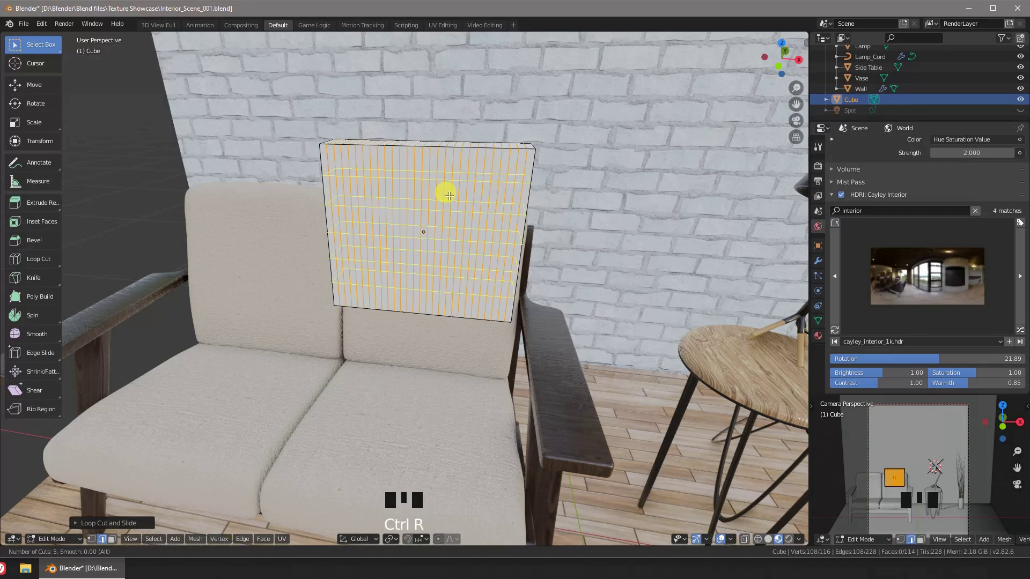
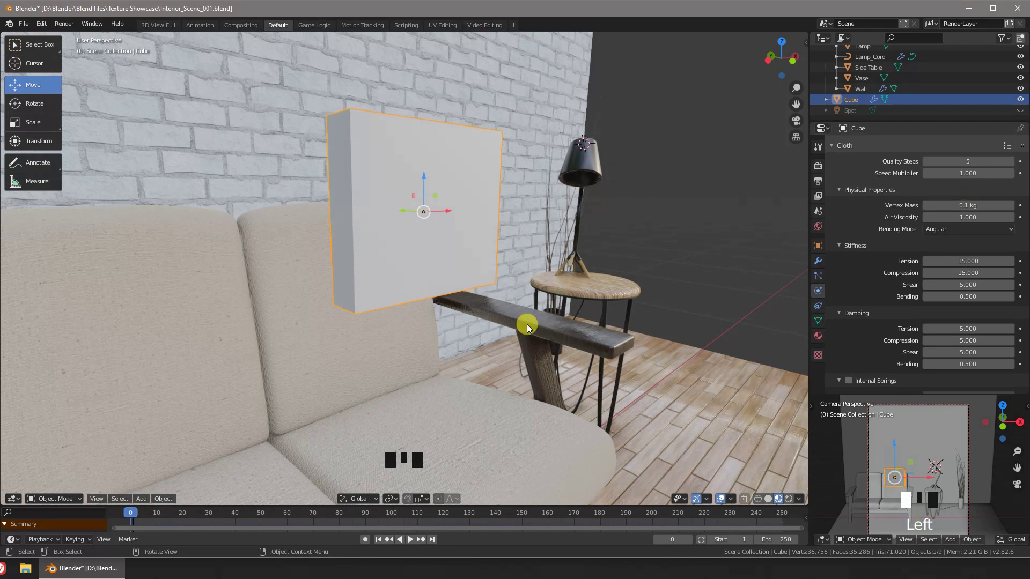
# - Replay the cloth simulation with vertex mass 0.01 kg and watch the pillow settle on the couch
pyautogui.press('space')
pyautogui.press('space')
pyautogui.scroll(-3)
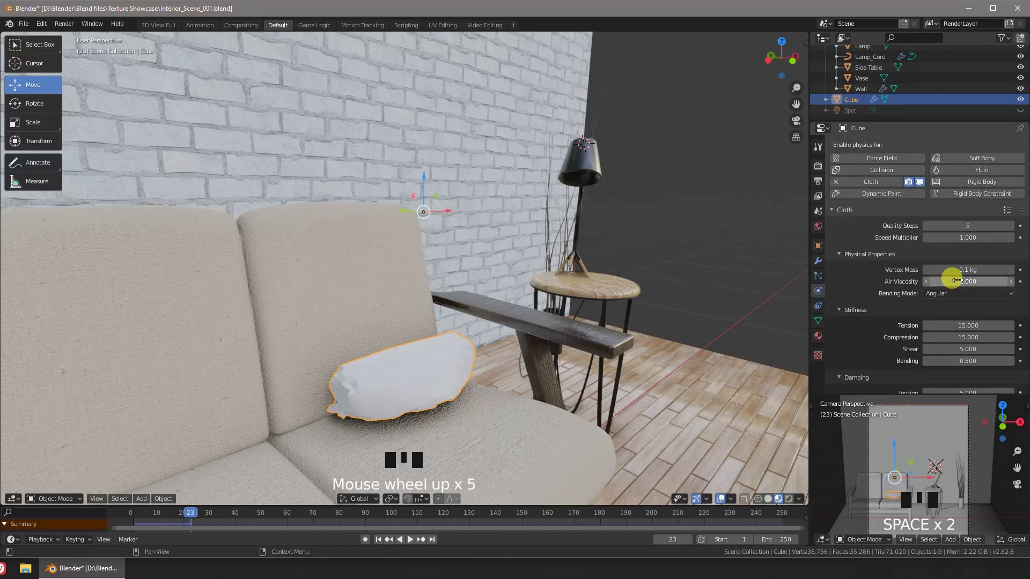
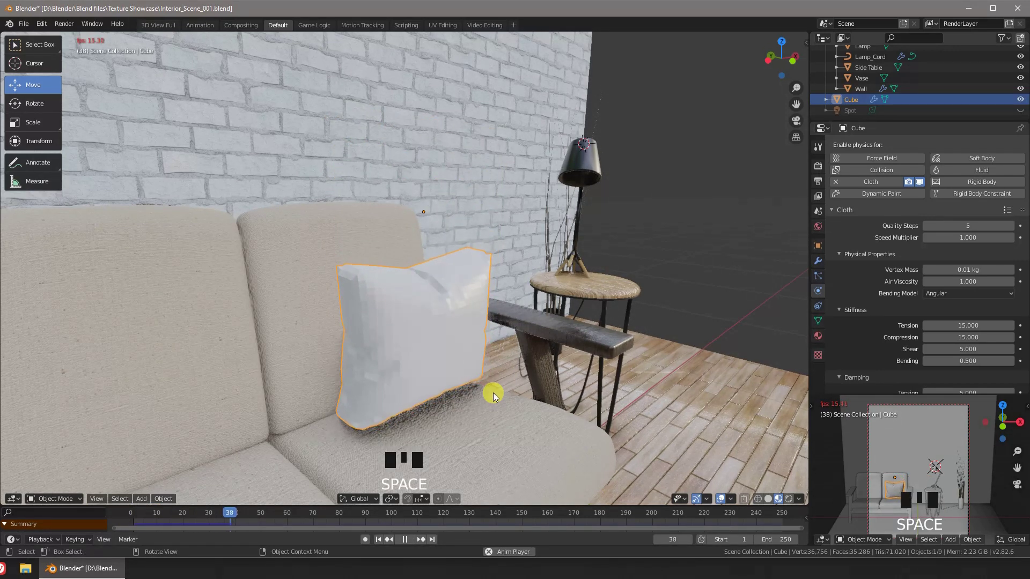
pyautogui.press('space')
# - Orbit the view to look along the slab before tilting it
pyautogui.moveTo(508, 390); pyautogui.dragTo(258, 516)
pyautogui.moveTo(258, 516); pyautogui.dragTo(479, 209)
# - Tilt the pillow slab backward on X and replay the cloth simulation with vertex mass 0.05 kg
pyautogui.press('r')
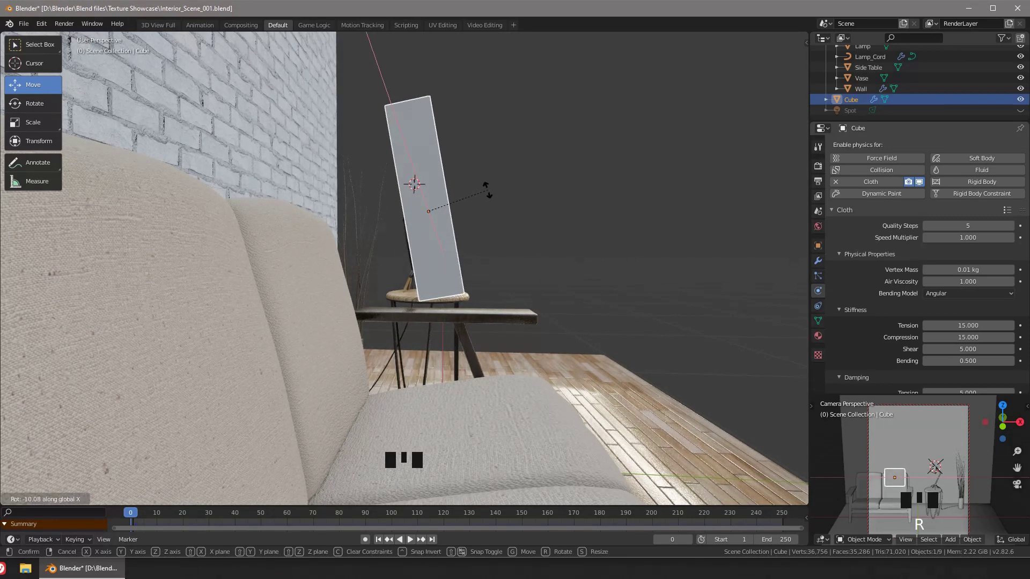
pyautogui.moveTo(483, 206); pyautogui.dragTo(421, 354)
pyautogui.press('space')
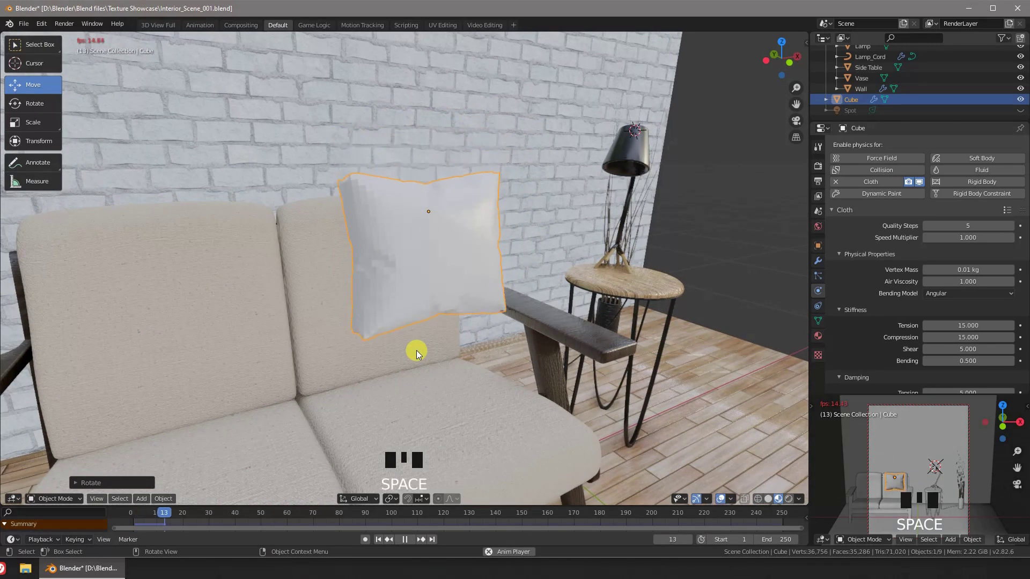
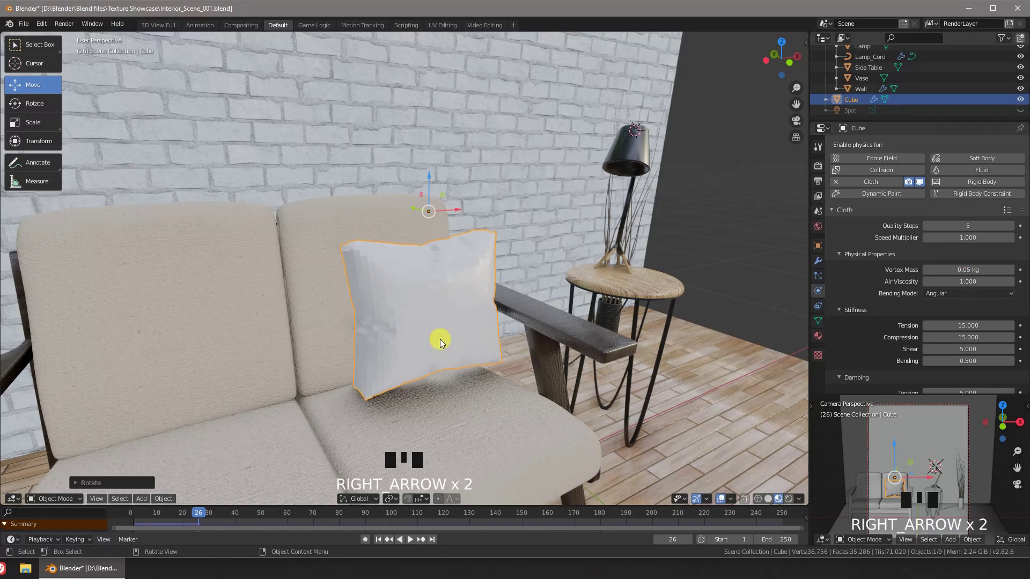
pyautogui.moveTo(188, 515); pyautogui.dragTo(420, 410)
pyautogui.press('space')
pyautogui.press('space')
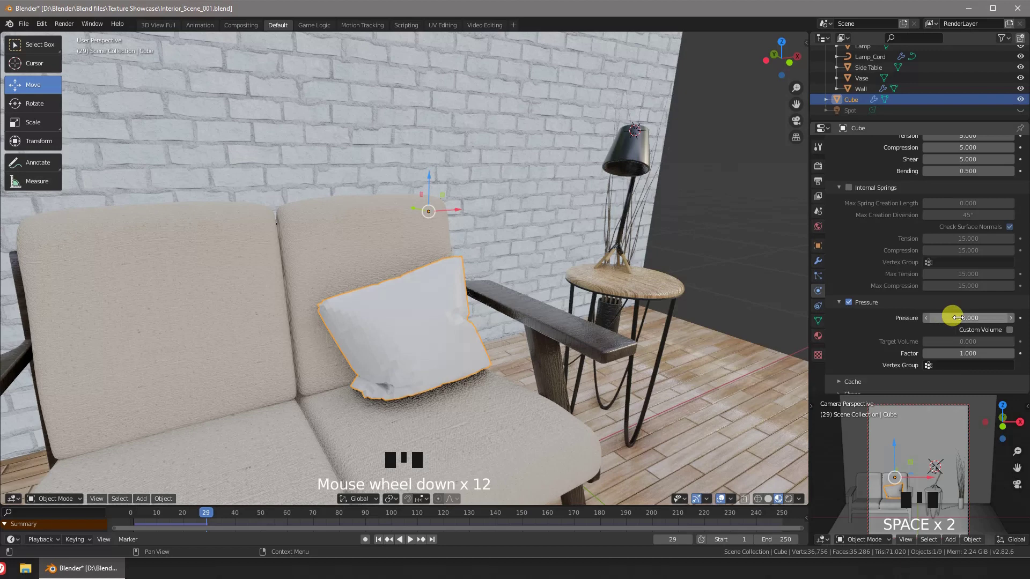
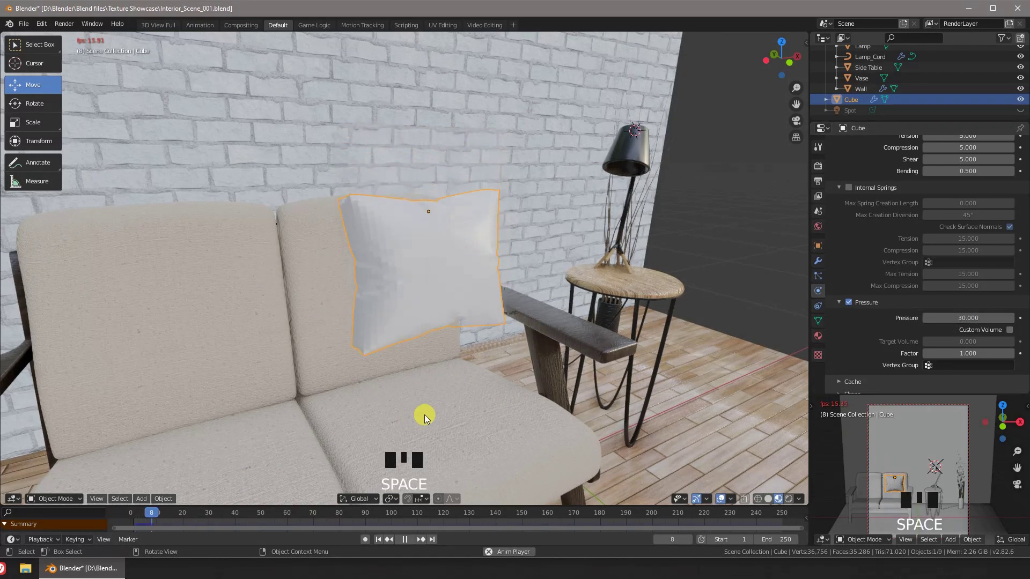
# - Inflate the cloth with pressure 30, play the simulation and inspect the plump pillow up close
pyautogui.press('space')
pyautogui.moveTo(441, 401); pyautogui.dragTo(514, 385)
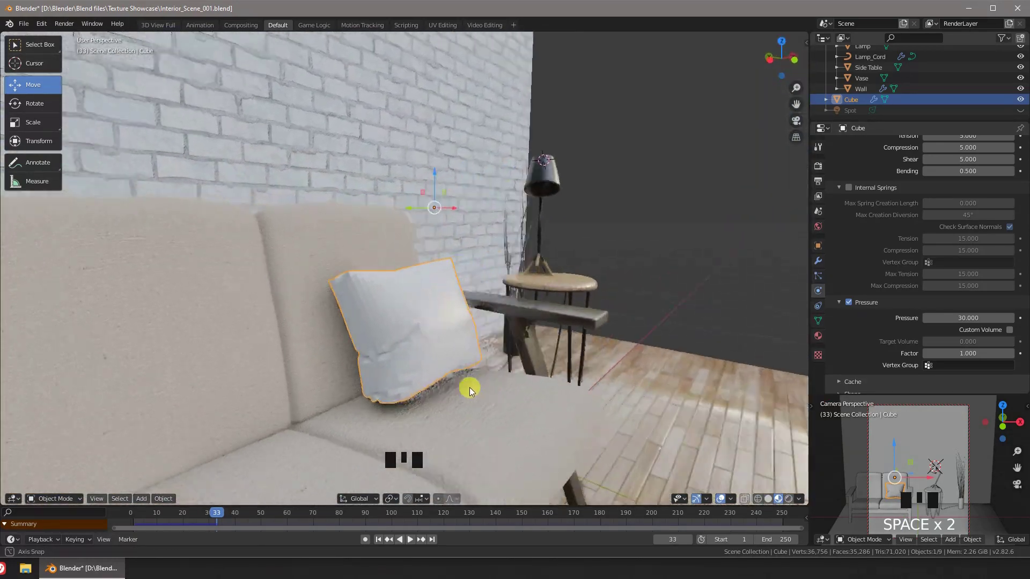
pyautogui.scroll(3)
pyautogui.scroll(-3)
pyautogui.moveTo(417, 349); pyautogui.dragTo(416, 354)
# - Select the whole pillow mesh in Edit Mode and subdivide it into a finer grid
pyautogui.press('Tab')
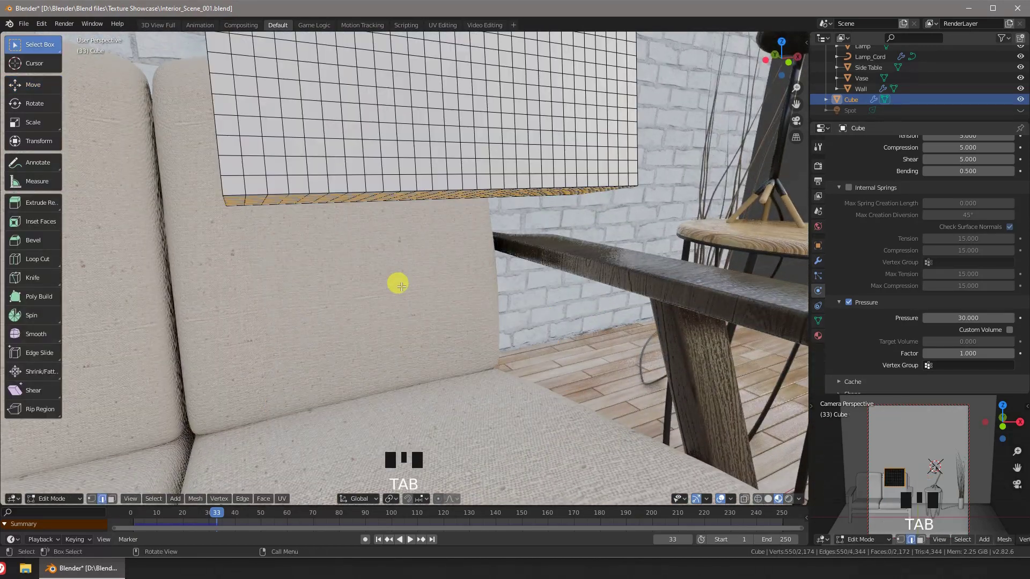
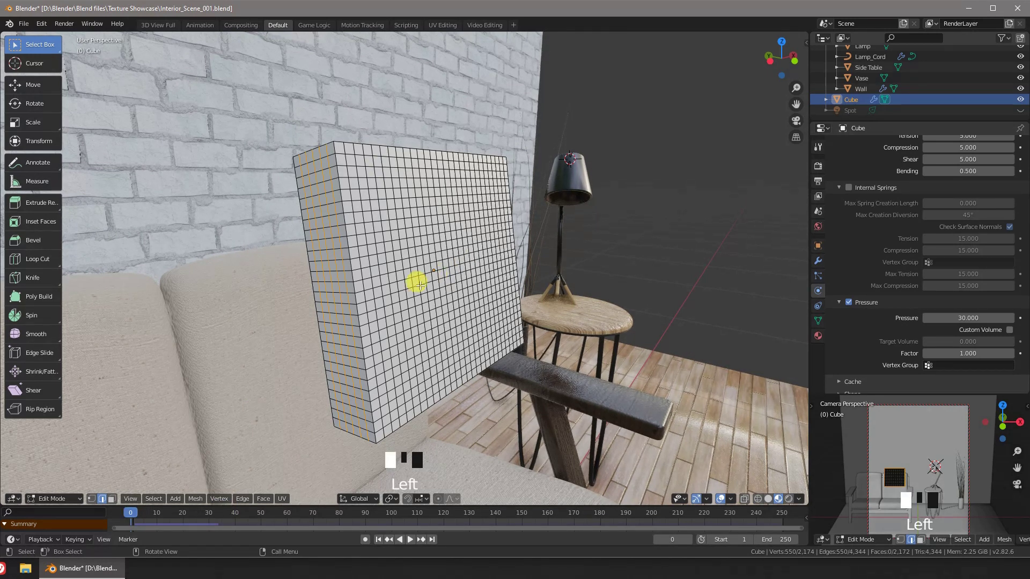
pyautogui.press('a')
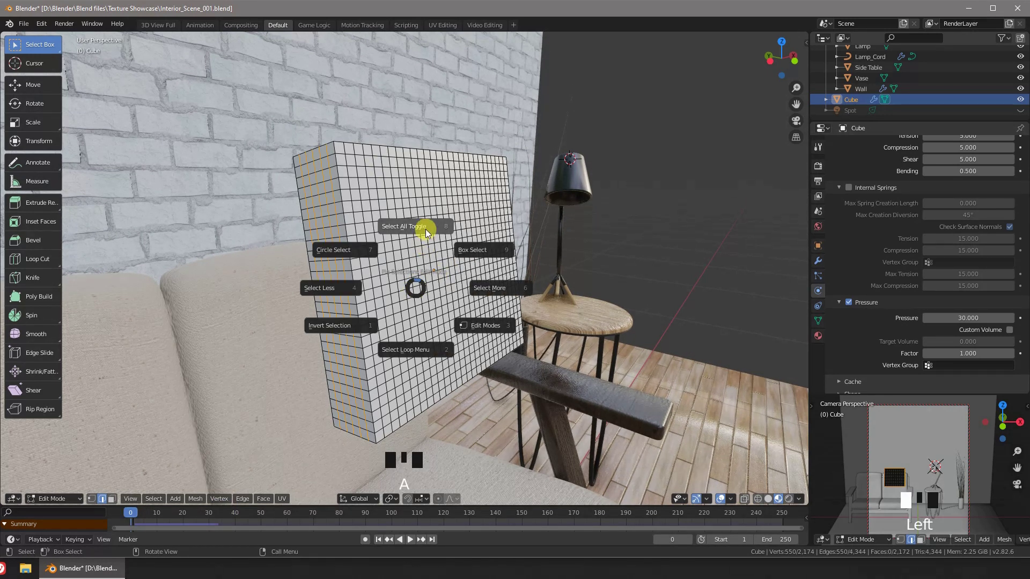
pyautogui.press('a')
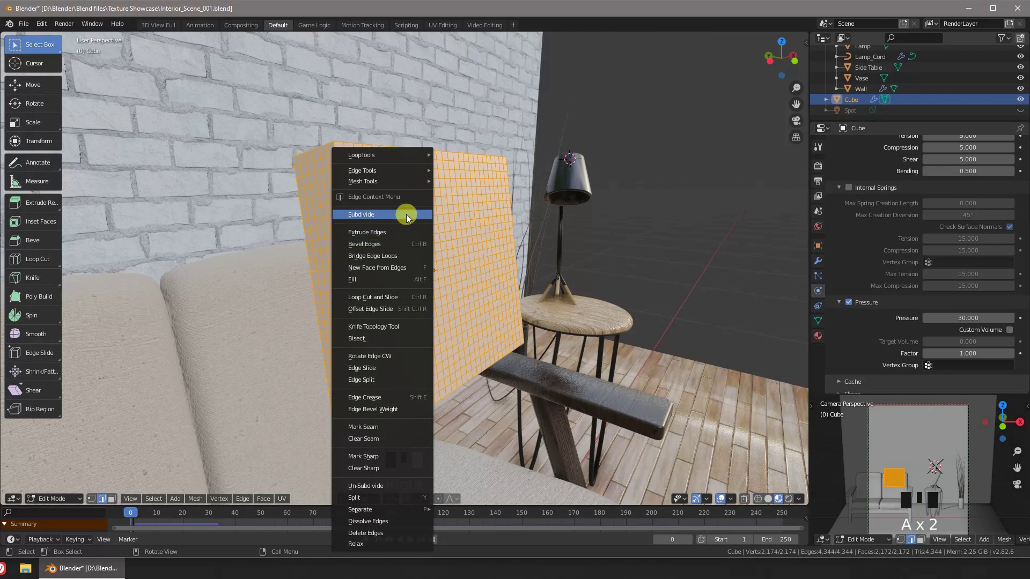
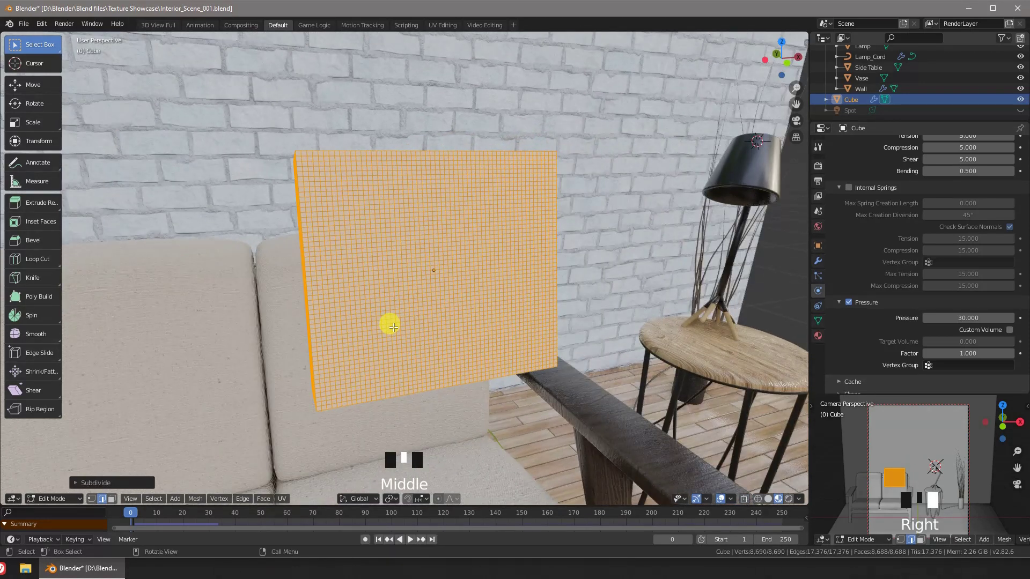
pyautogui.moveTo(432, 343); pyautogui.dragTo(445, 358)
pyautogui.scroll(-3)
# - Leave Edit Mode and play the cloth simulation so the denser pillow drops onto the seat
pyautogui.moveTo(462, 335); pyautogui.dragTo(513, 310)
pyautogui.press('space')
pyautogui.moveTo(515, 313); pyautogui.dragTo(524, 380)
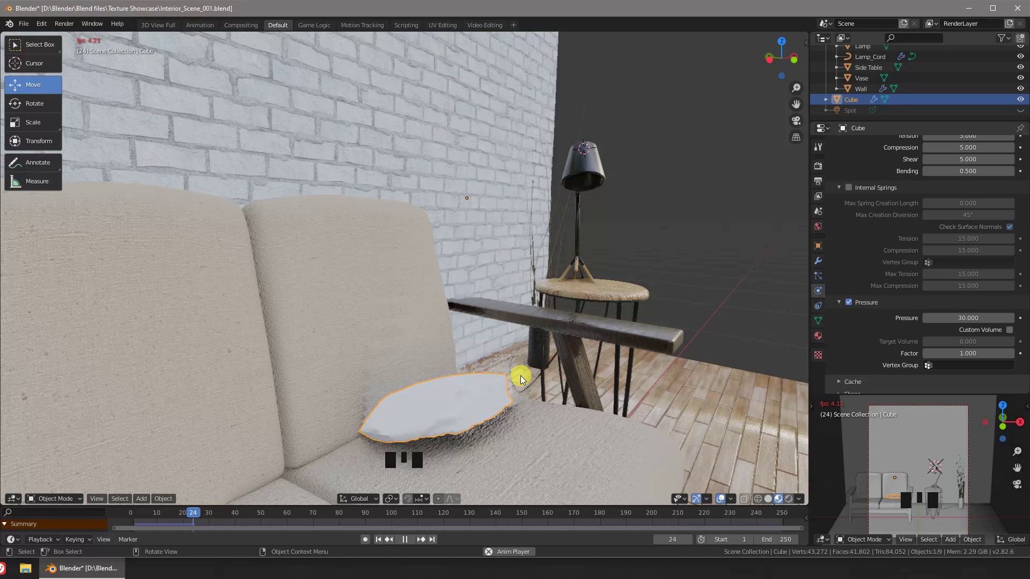
pyautogui.press('space')
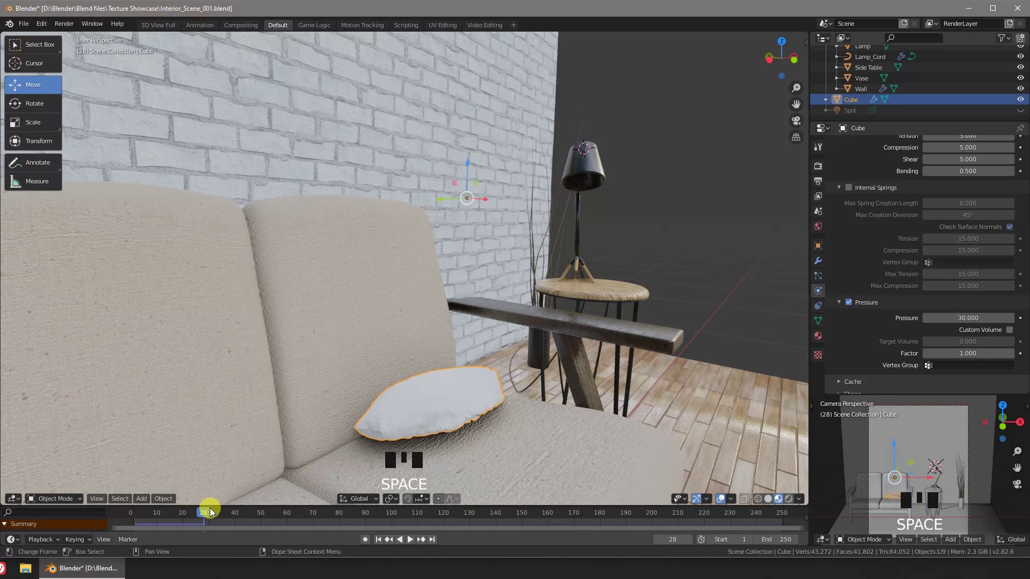
# - Rewind the timeline, set the cloth pressure to 50 and replay the simulation
pyautogui.moveTo(143, 518); pyautogui.dragTo(946, 262)
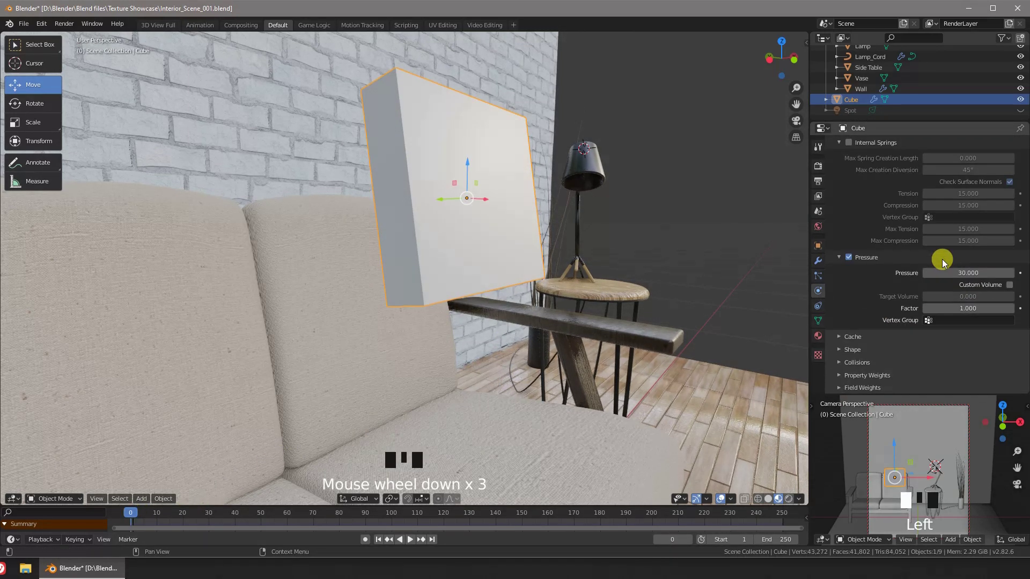
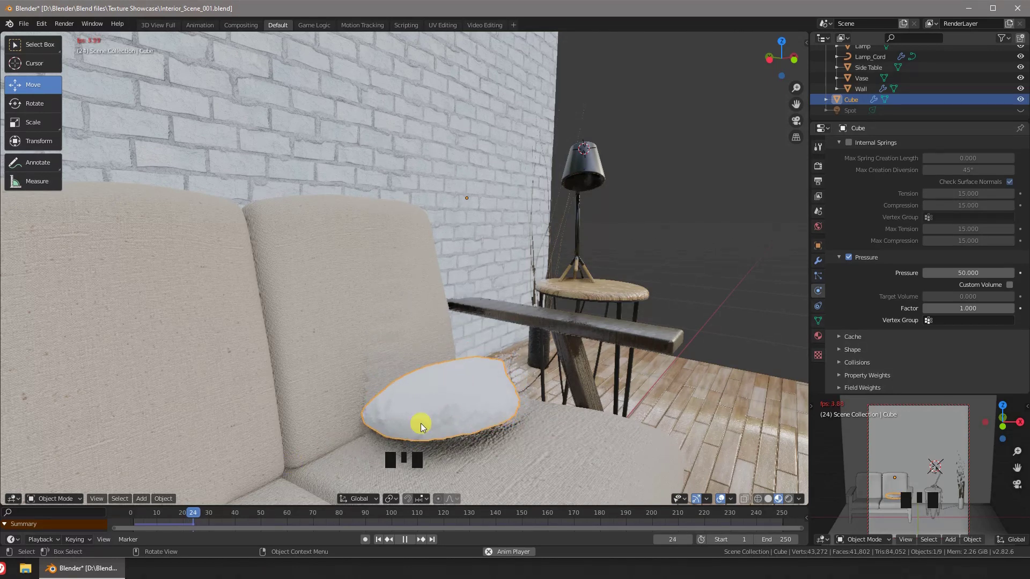
pyautogui.press('space')
pyautogui.moveTo(520, 418); pyautogui.dragTo(198, 519)
pyautogui.moveTo(198, 519); pyautogui.dragTo(169, 511)
# - Orbit around the taller, firmer pillow to inspect it side-on
pyautogui.moveTo(459, 413); pyautogui.dragTo(417, 396)
pyautogui.moveTo(404, 375); pyautogui.dragTo(443, 393)
pyautogui.moveTo(442, 392); pyautogui.dragTo(501, 401)
pyautogui.scroll(3)
pyautogui.moveTo(459, 388); pyautogui.dragTo(543, 389)
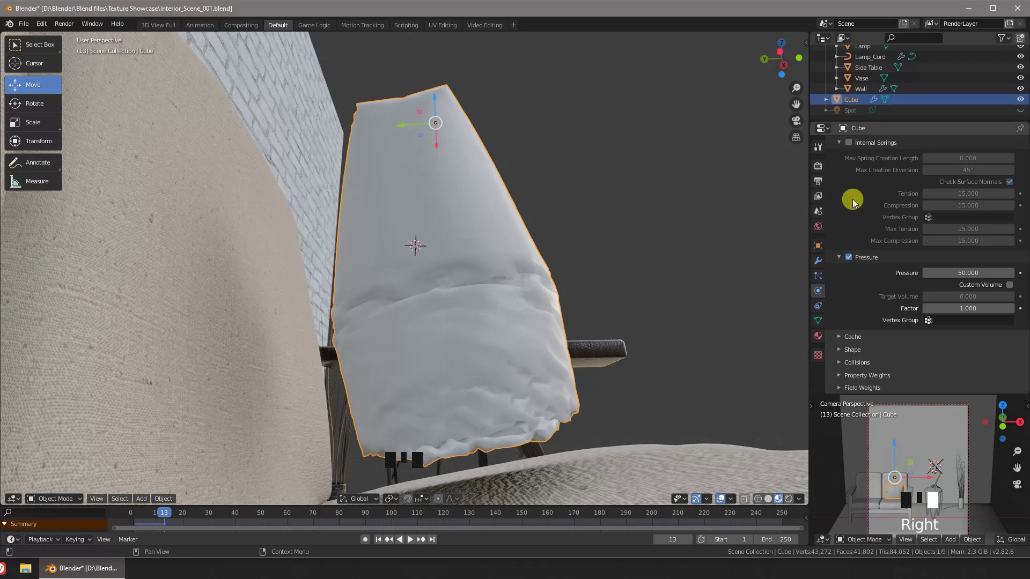
# - Add a Subdivision Surface modifier to the pillow to smooth it
pyautogui.click(819, 264)
pyautogui.click(879, 180)
pyautogui.moveTo(633, 288); pyautogui.dragTo(517, 340)
pyautogui.scroll(-3)
pyautogui.moveTo(516, 316); pyautogui.dragTo(826, 264)
pyautogui.click(826, 264)
# - Scale the pillow thinner along Y so it sits flatter front to back
pyautogui.moveTo(874, 148); pyautogui.dragTo(565, 362)
pyautogui.moveTo(566, 362); pyautogui.dragTo(586, 357)
pyautogui.press('s')
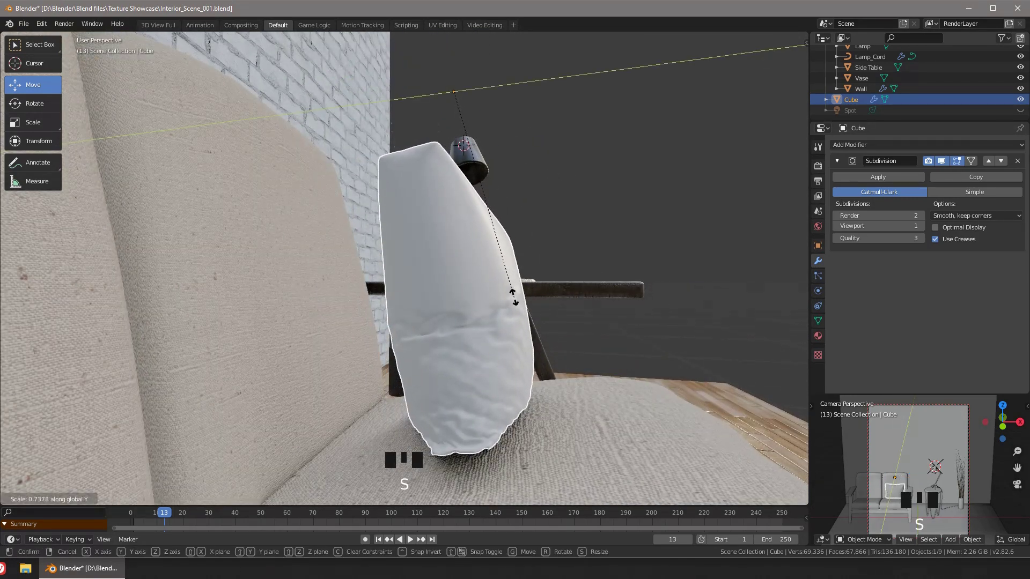
pyautogui.moveTo(534, 293); pyautogui.dragTo(490, 274)
pyautogui.scroll(-3)
# - Select the couch to check its Collision modifier, then reselect the pillow
pyautogui.moveTo(457, 289); pyautogui.dragTo(525, 144)
pyautogui.click(525, 144)
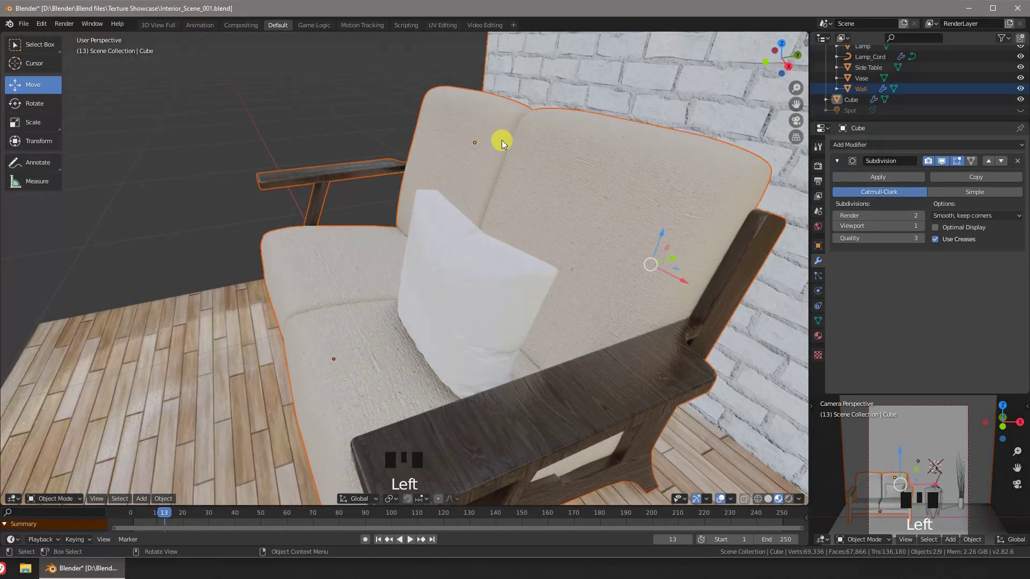
pyautogui.click(486, 282)
pyautogui.click(508, 143)
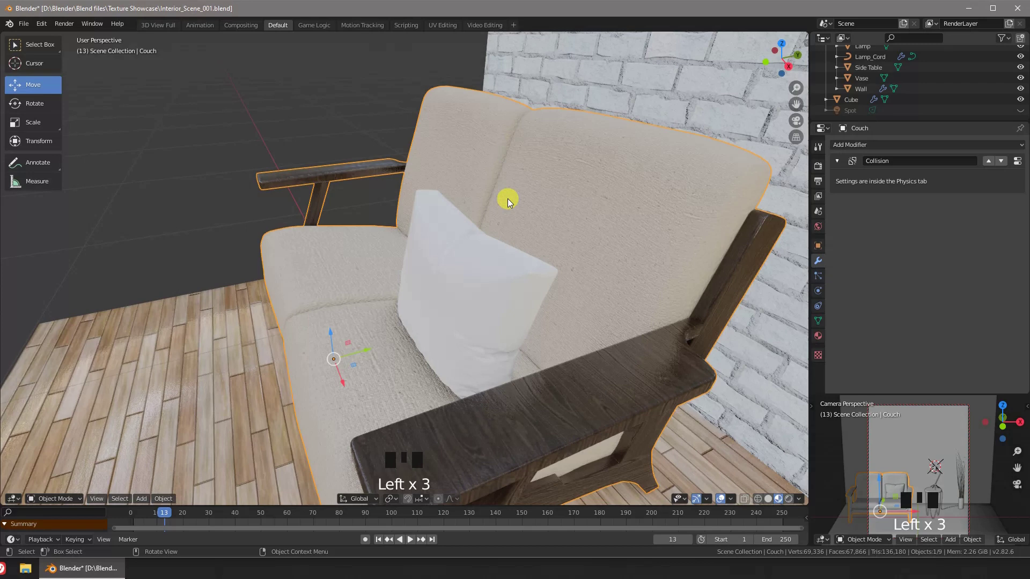
pyautogui.click(459, 265)
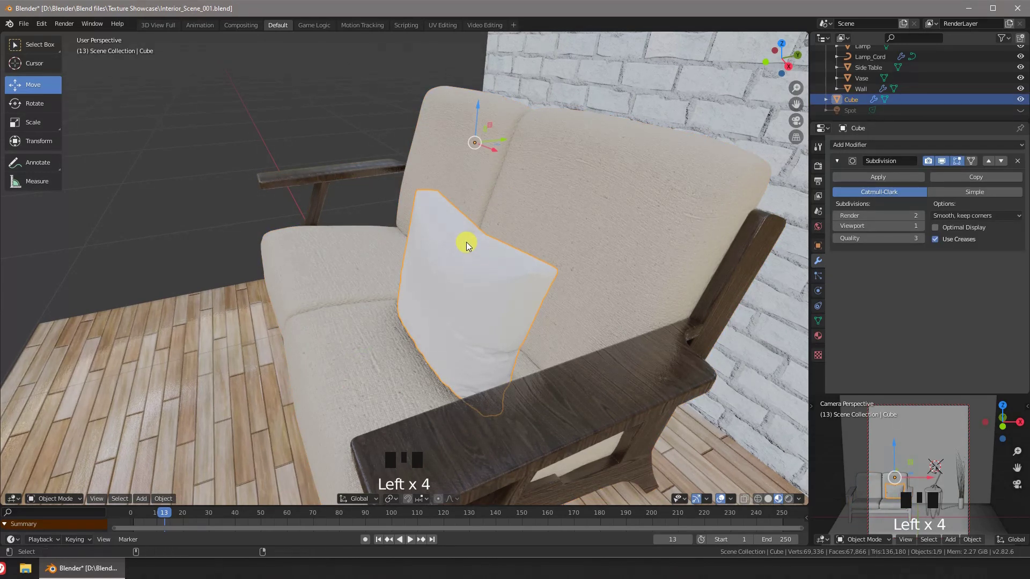
# - Set the pillow's origin to its geometry and orbit to a front view of the couch
pyautogui.press('ctrl+alt+x')
pyautogui.press('ctrl+alt+x')
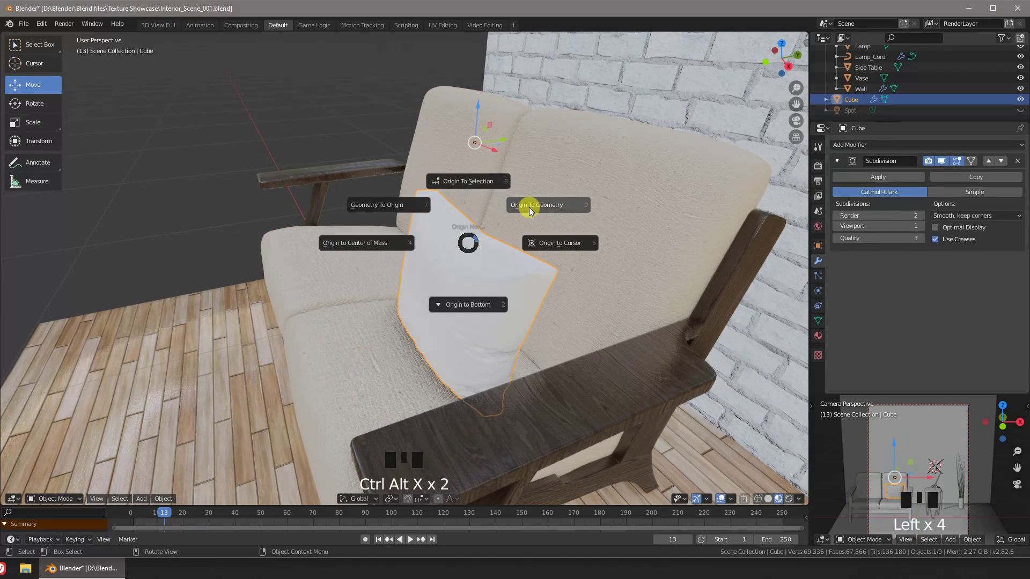
pyautogui.press('ctrl+alt+x')
pyautogui.click(492, 288)
pyautogui.moveTo(573, 266); pyautogui.dragTo(503, 258)
pyautogui.click(503, 258)
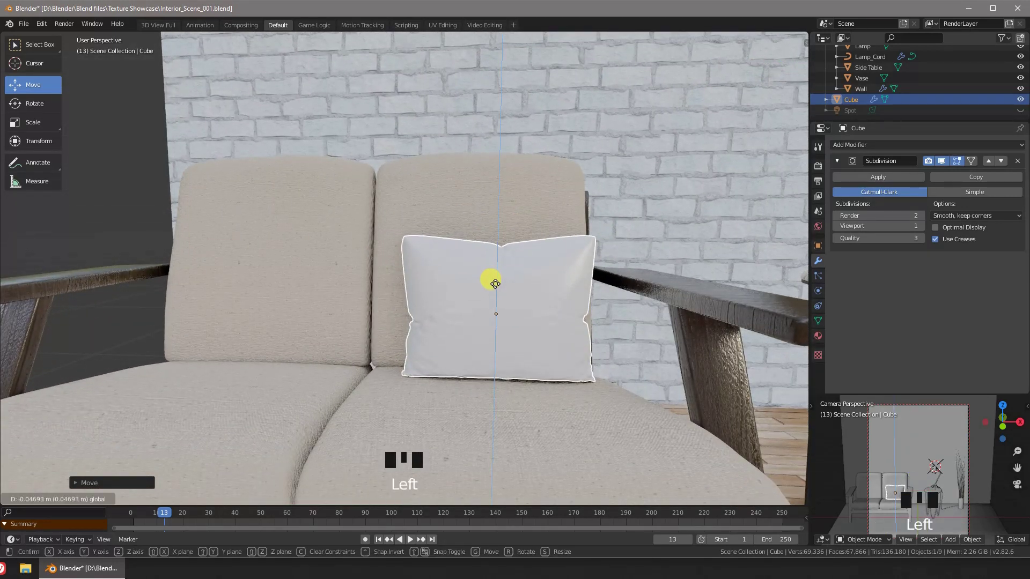
# - Move the pillow toward the couch backrest and check it through the scene camera
pyautogui.moveTo(502, 286); pyautogui.dragTo(468, 310)
pyautogui.click(469, 310)
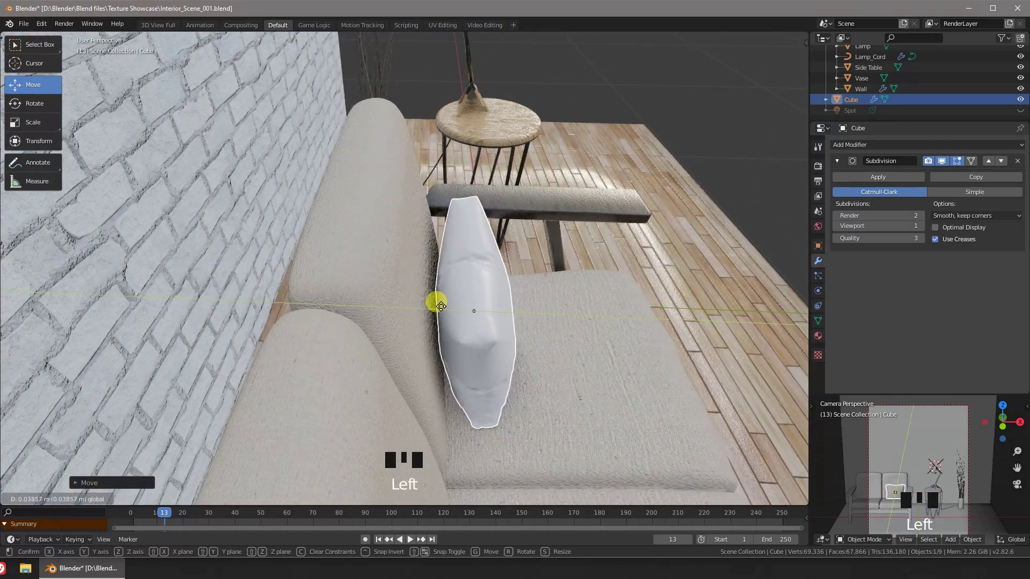
pyautogui.moveTo(563, 298); pyautogui.dragTo(454, 261)
pyautogui.press('KP_0')
pyautogui.press('KP_0')
pyautogui.scroll(3)
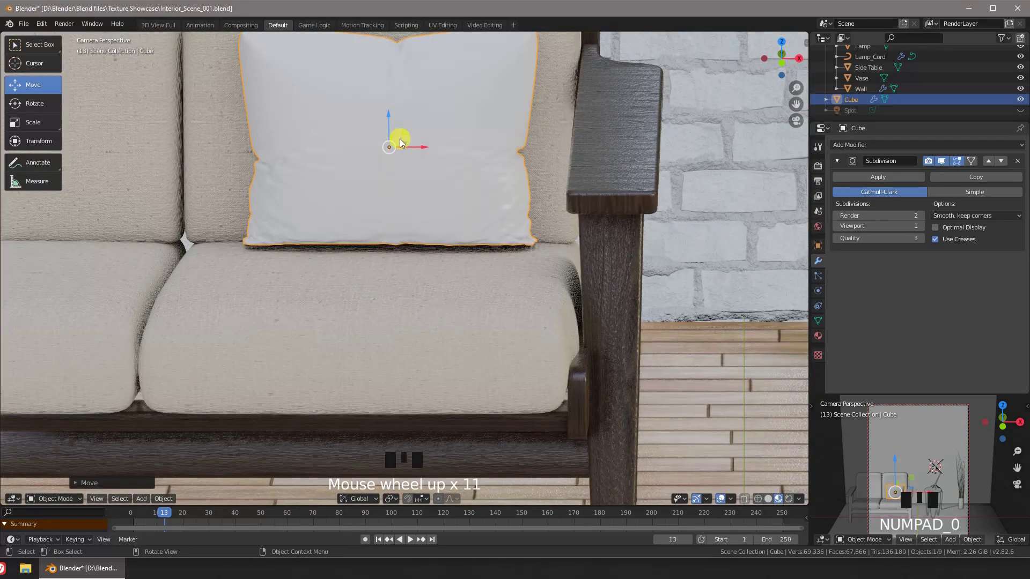
# - Nudge the pillow's position and pull the view back to frame the couch
pyautogui.click(394, 122)
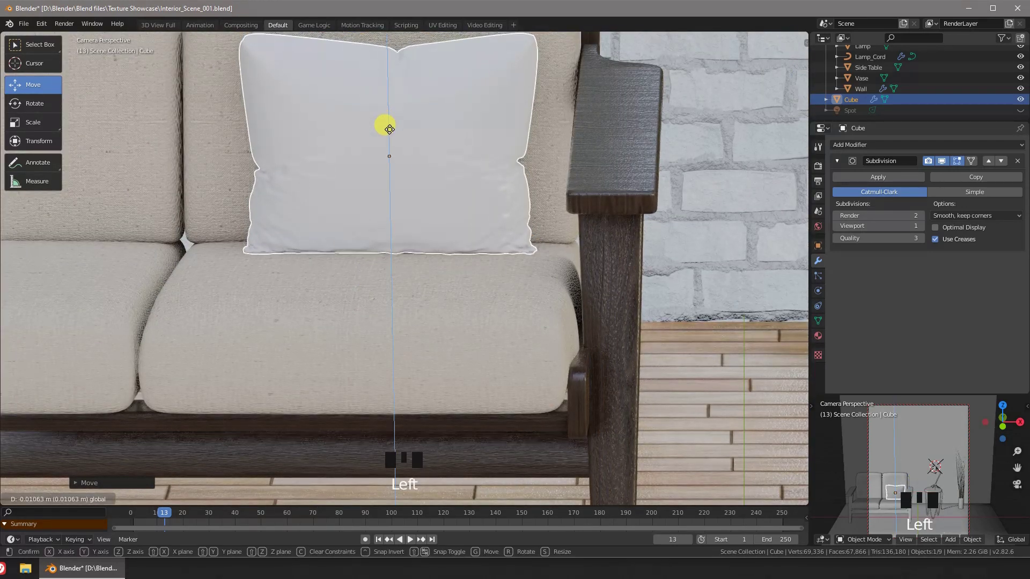
pyautogui.scroll(-3)
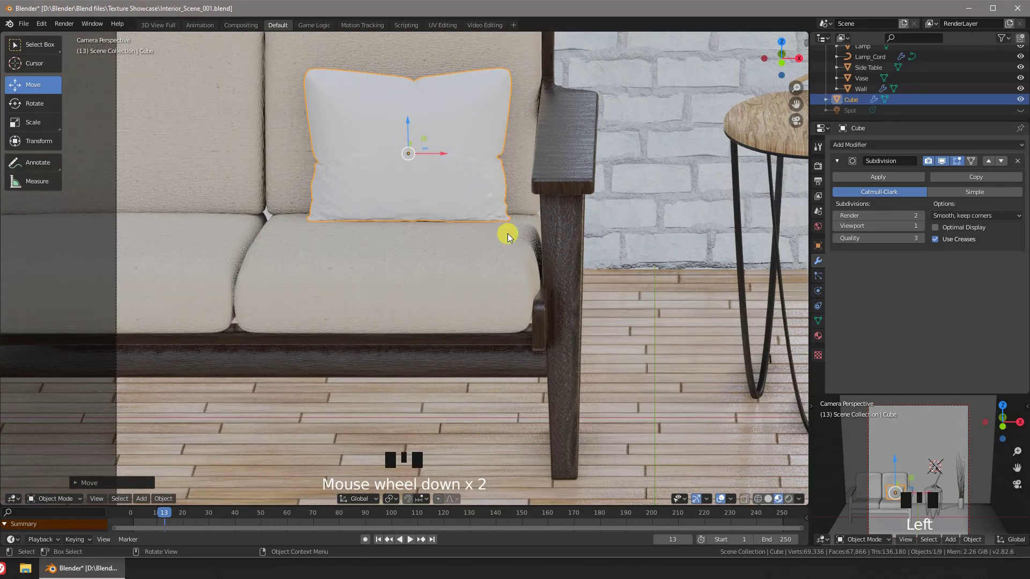
pyautogui.click(641, 211)
pyautogui.scroll(-3)
pyautogui.moveTo(544, 257); pyautogui.dragTo(261, 263)
pyautogui.click(262, 263)
# - Shrink the pillow, settle it against the right seat back, and start adding a workspace
pyautogui.press('s')
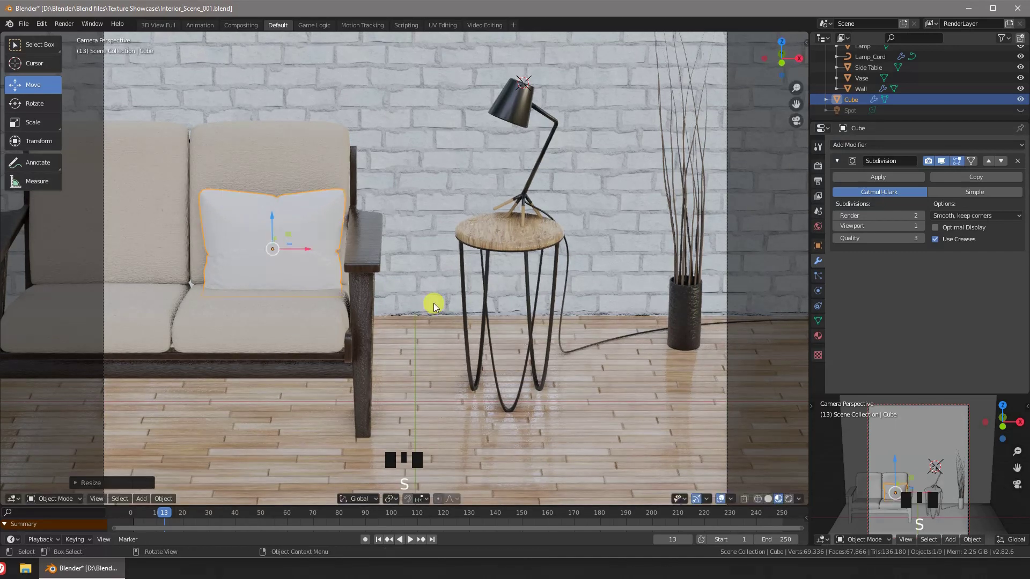
pyautogui.click(278, 219)
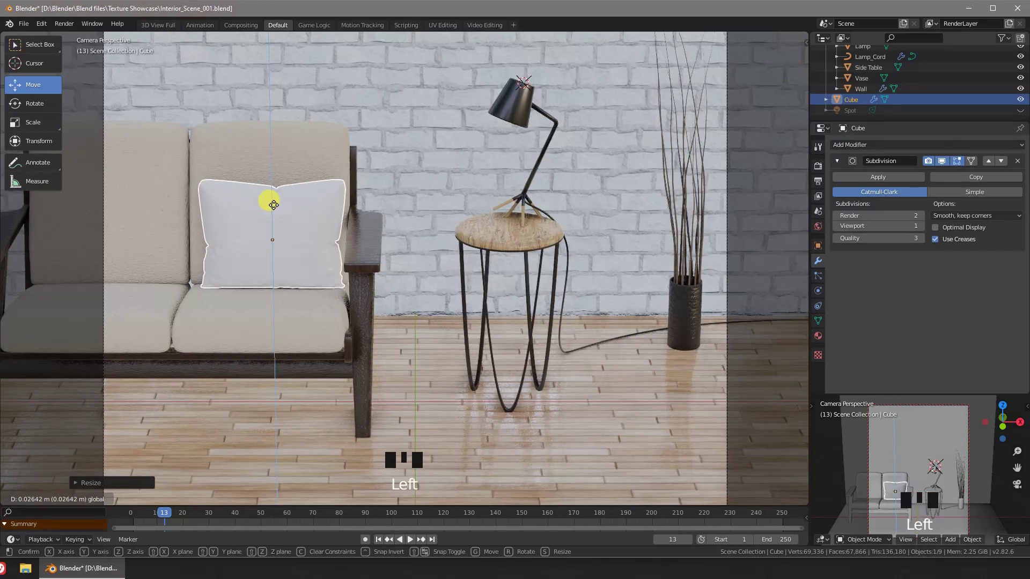
pyautogui.click(313, 243)
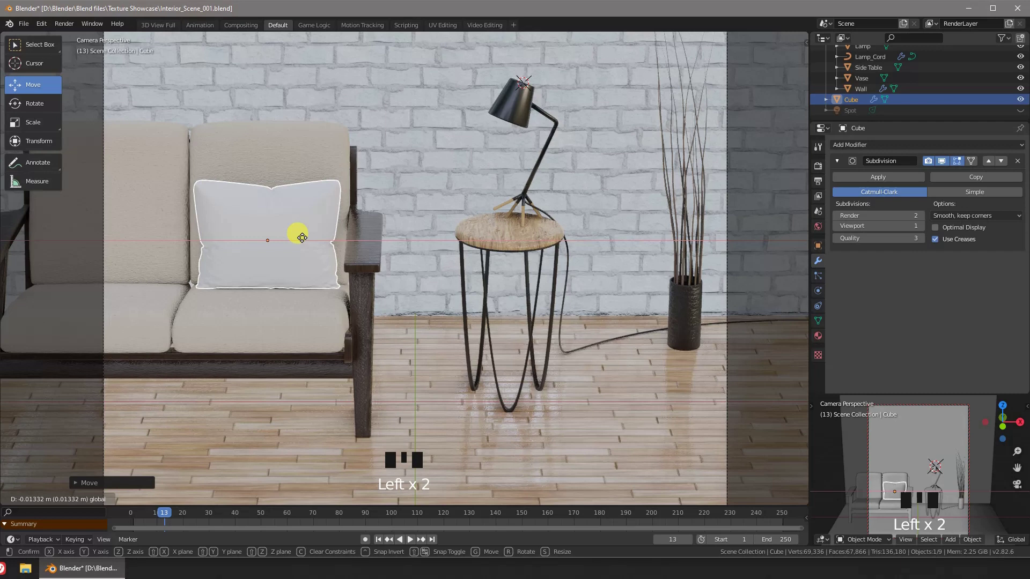
pyautogui.click(431, 289)
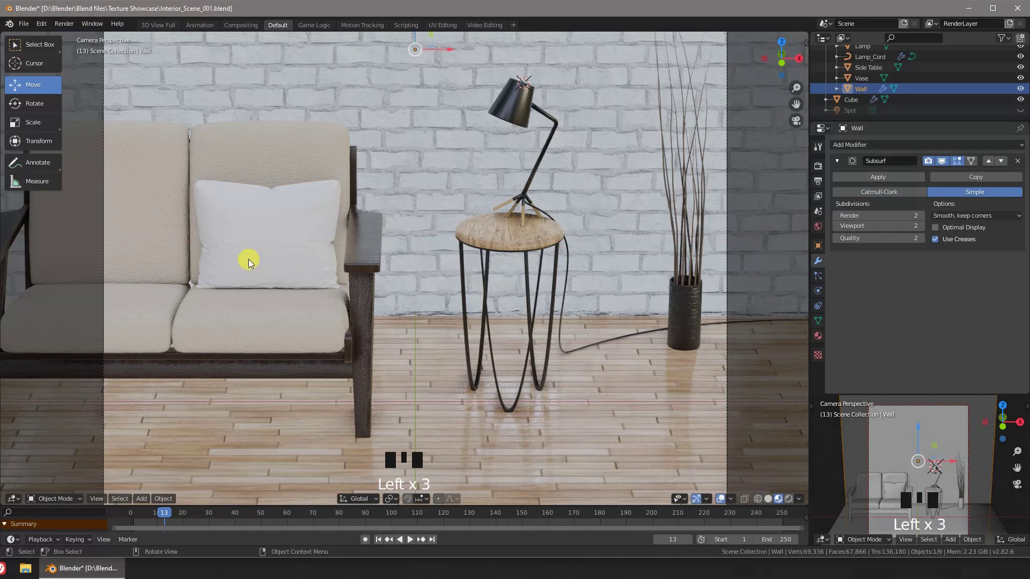
pyautogui.scroll(3)
pyautogui.scroll(3)
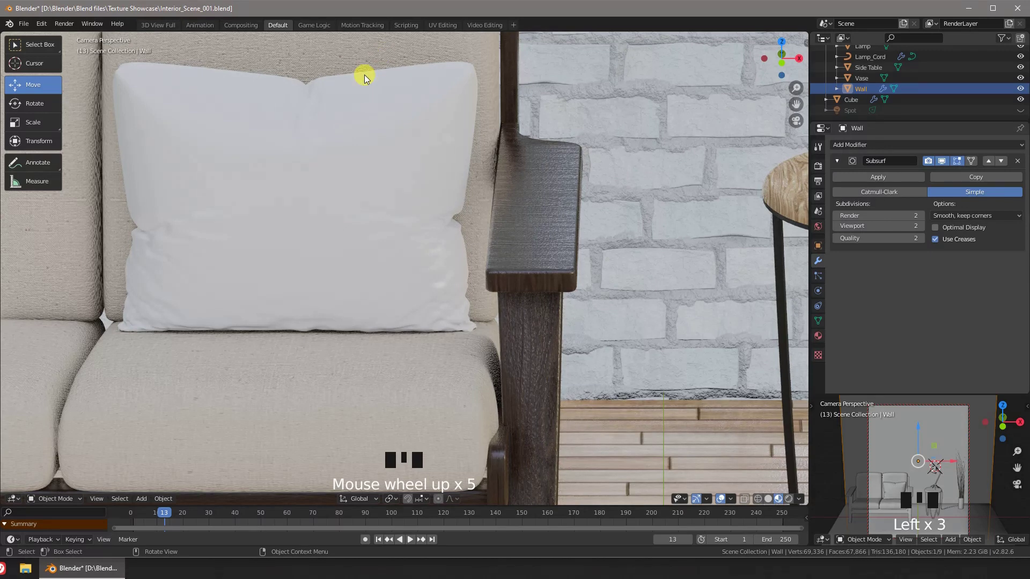
pyautogui.click(359, 130)
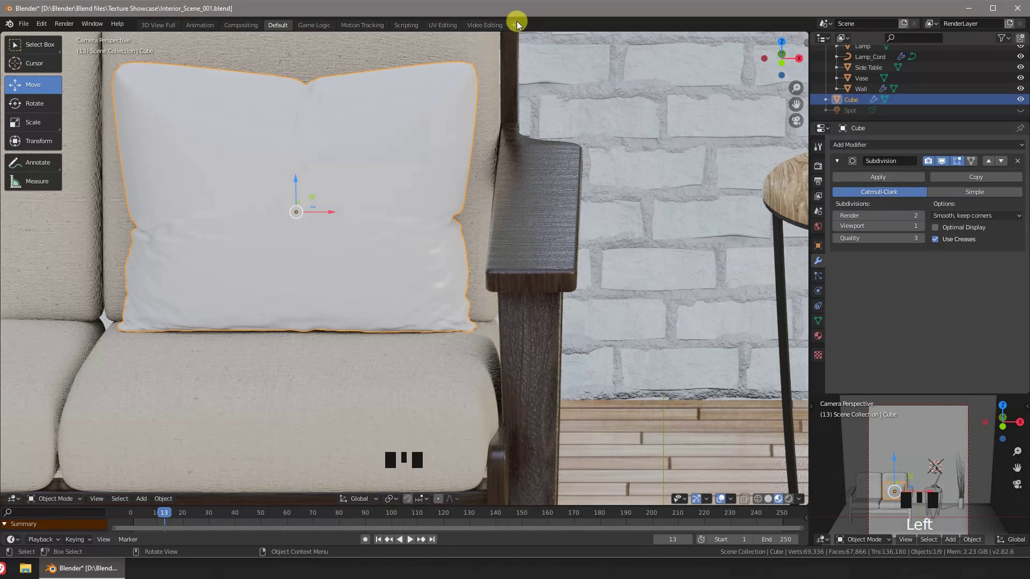
pyautogui.click(518, 27)
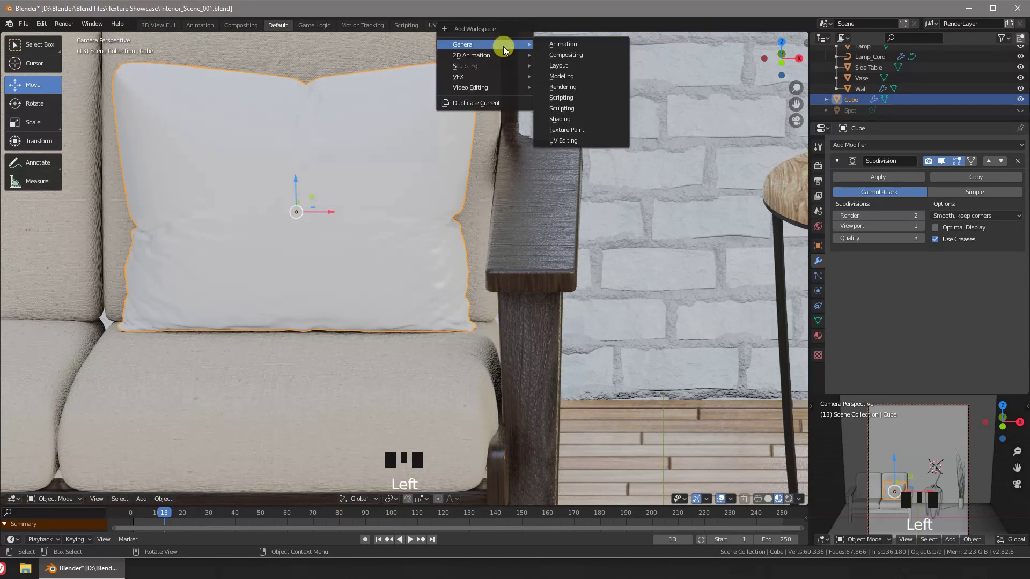
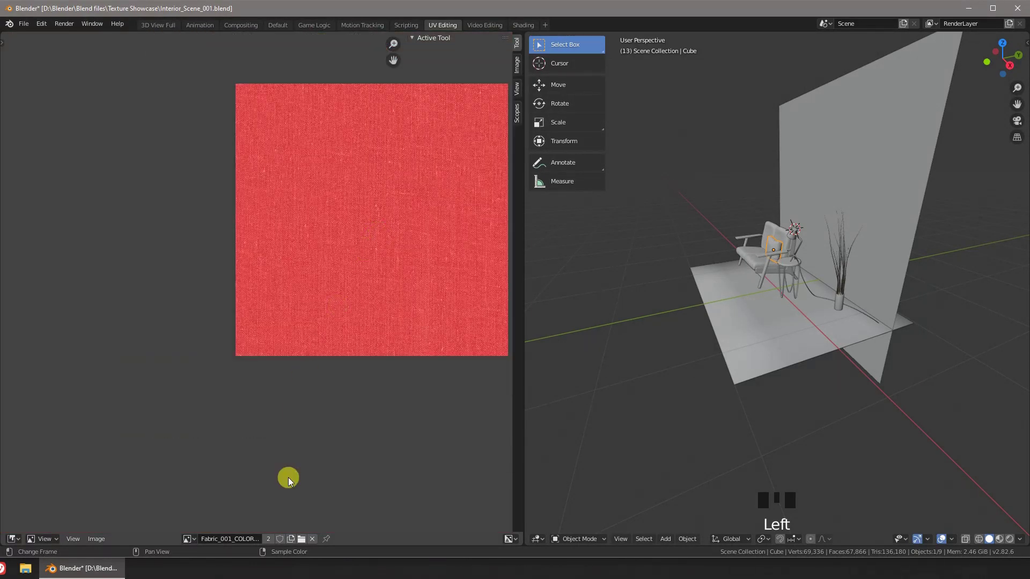
# - Select the pillow in the UV Editing workspace and enter Edit Mode to show its cross-shaped UVs
pyautogui.click(319, 545)
pyautogui.scroll(3)
pyautogui.moveTo(771, 272); pyautogui.dragTo(769, 248)
pyautogui.scroll(3)
pyautogui.press('Tab')
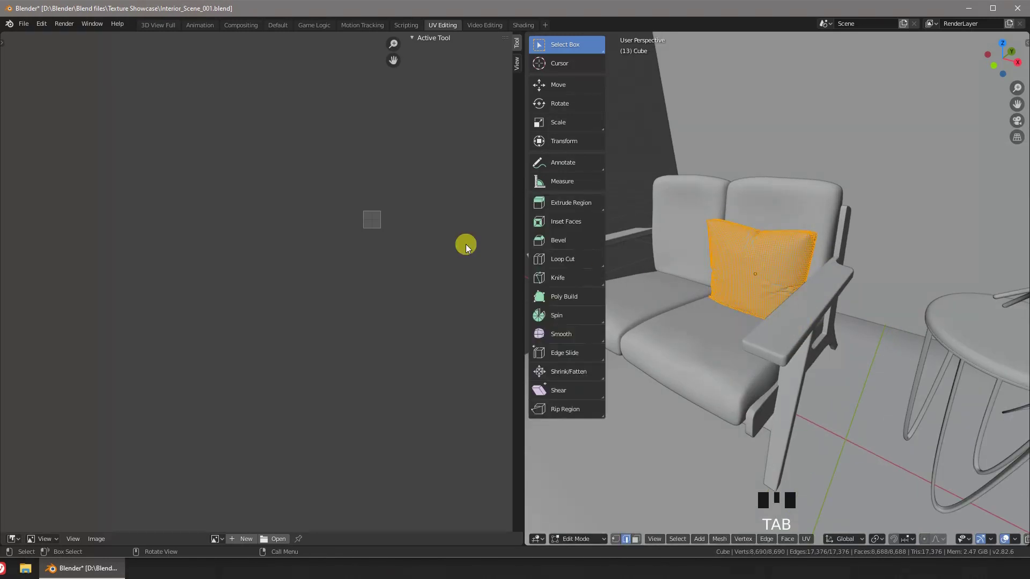
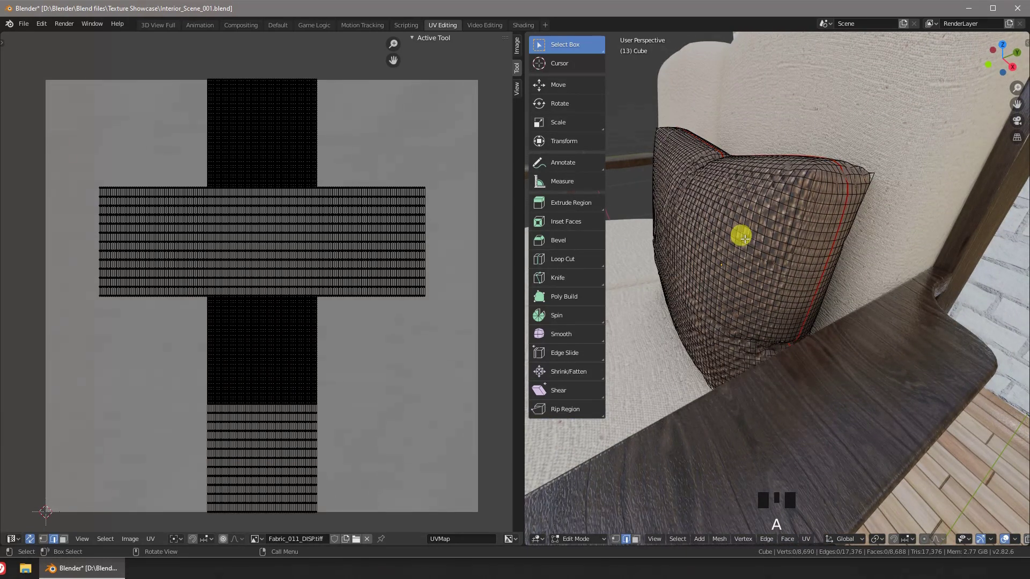
# - Select all faces, unwrap the pillow, and switch the UV Editor to face island selection
pyautogui.press('a')
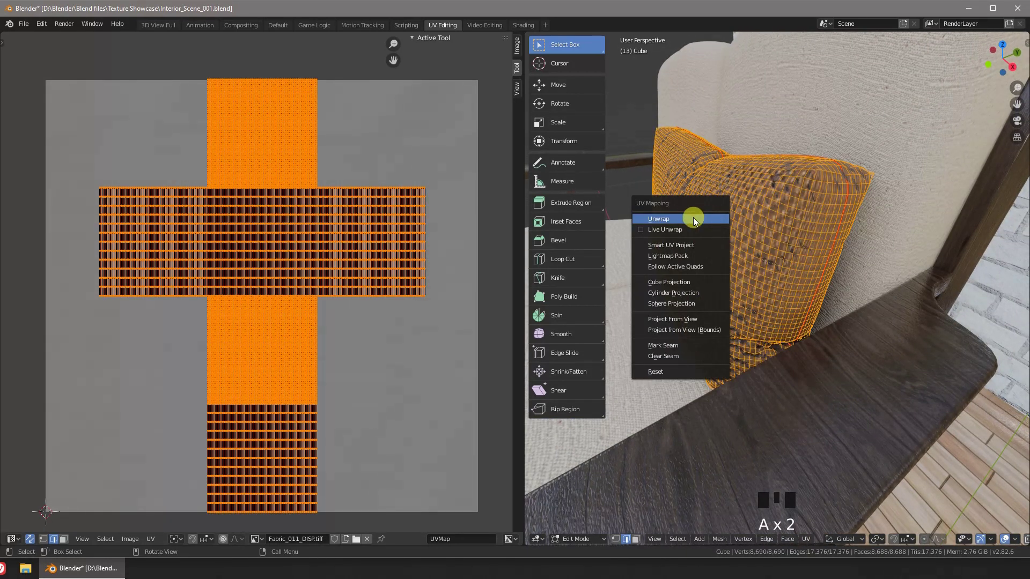
pyautogui.press('u')
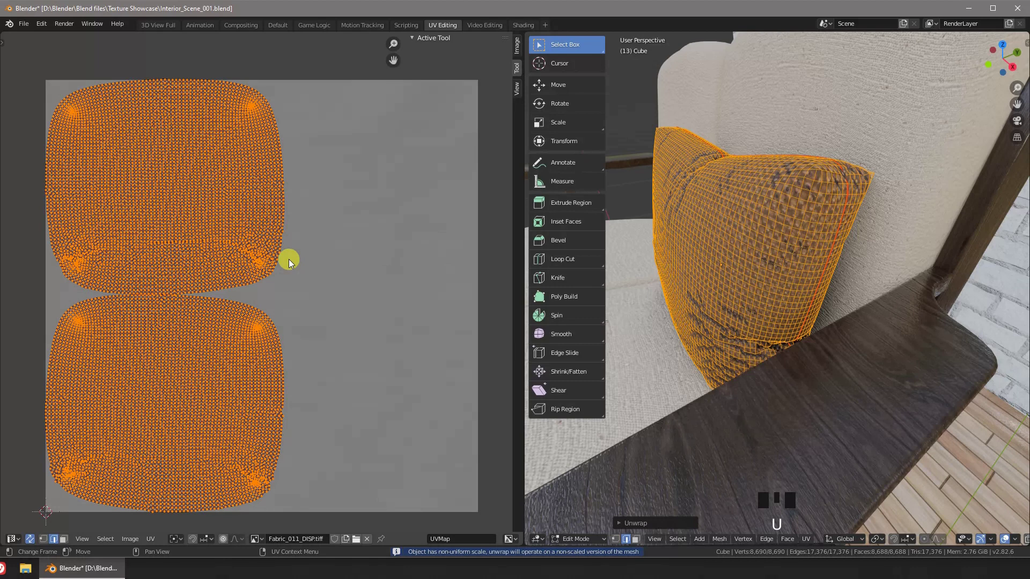
pyautogui.press('Left')
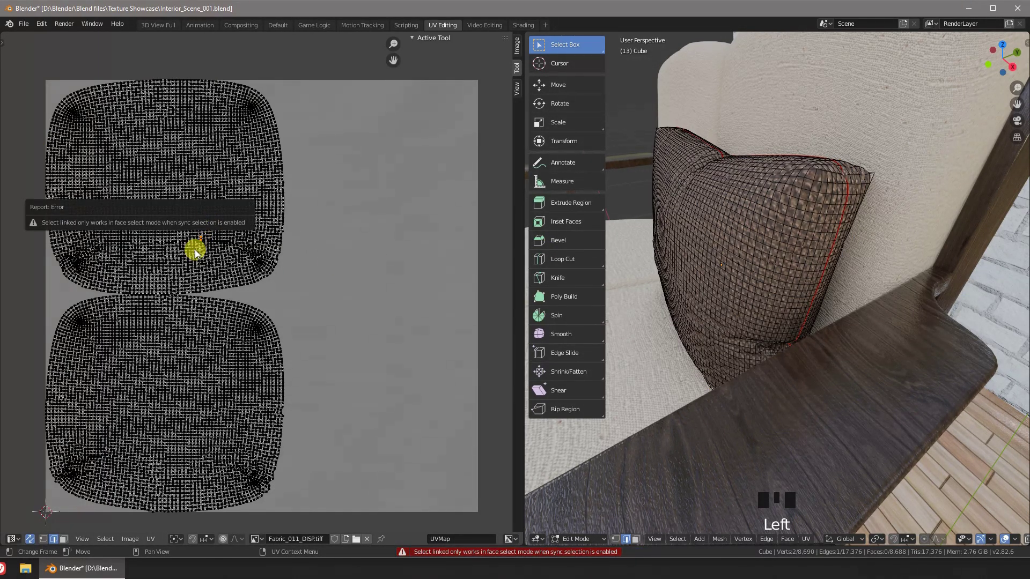
pyautogui.press('1')
pyautogui.press('3')
pyautogui.click(165, 247)
# - Stack the upper UV island onto the lower one, scale all islands to fill the texture, and exit Edit Mode
pyautogui.press('l')
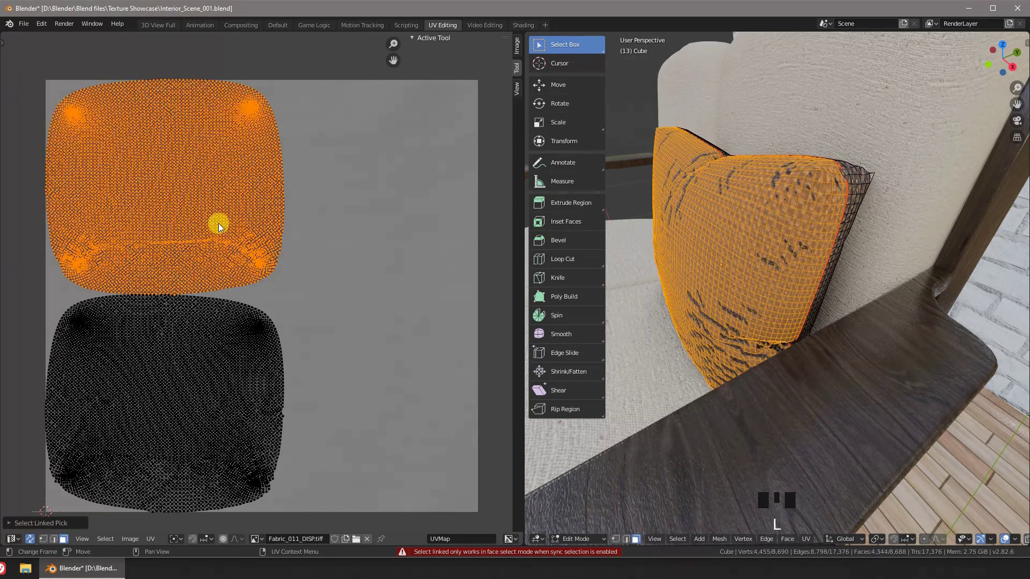
pyautogui.press('g')
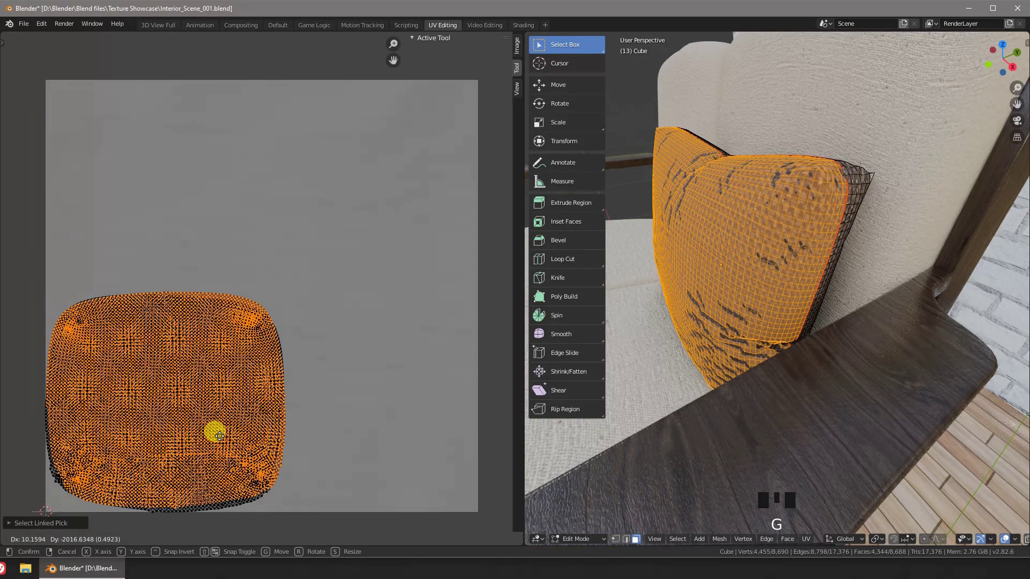
pyautogui.press('a')
pyautogui.press('g')
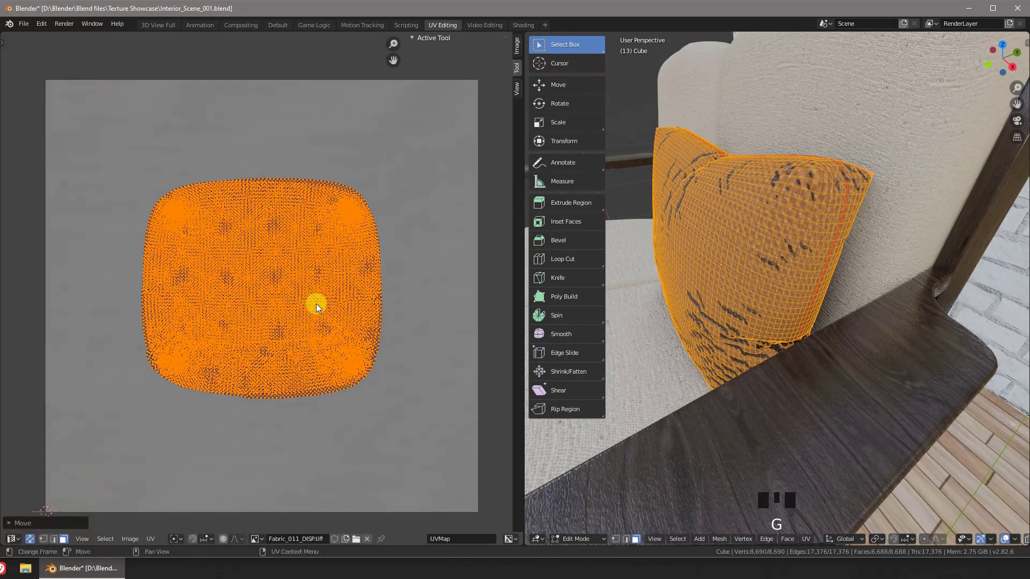
pyautogui.press('s')
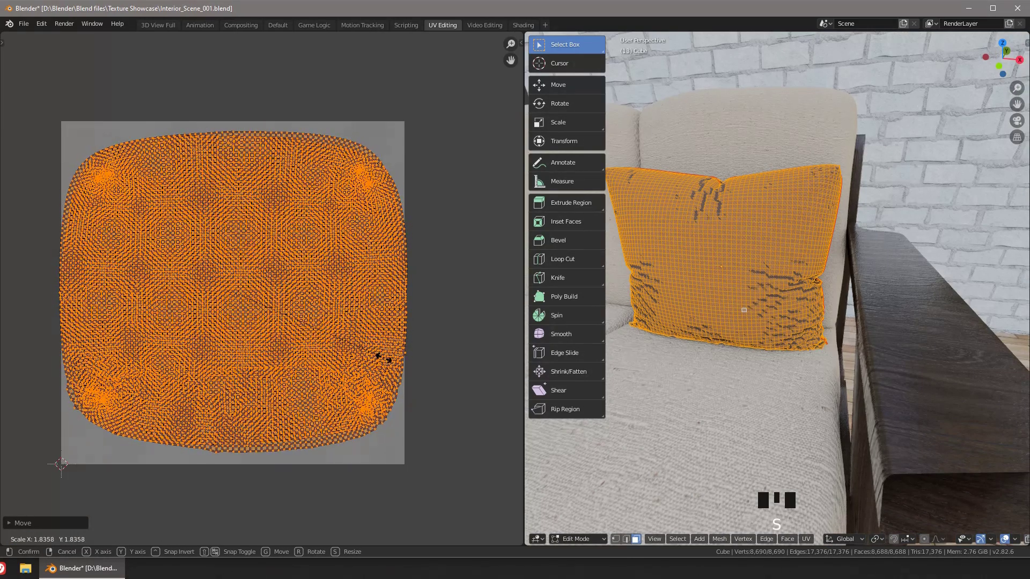
pyautogui.press('s')
pyautogui.press('Tab')
pyautogui.middleClick(778, 280)
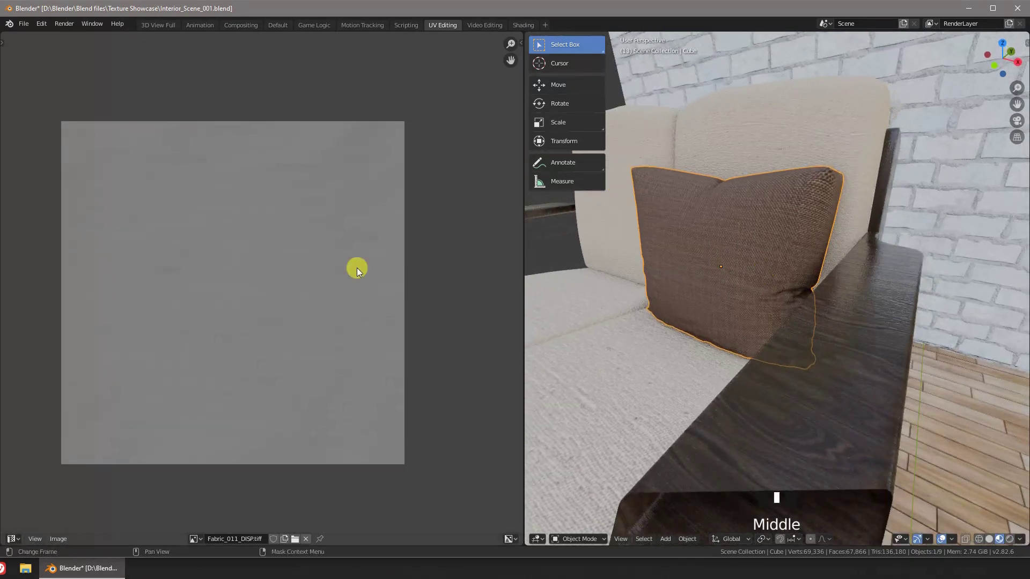
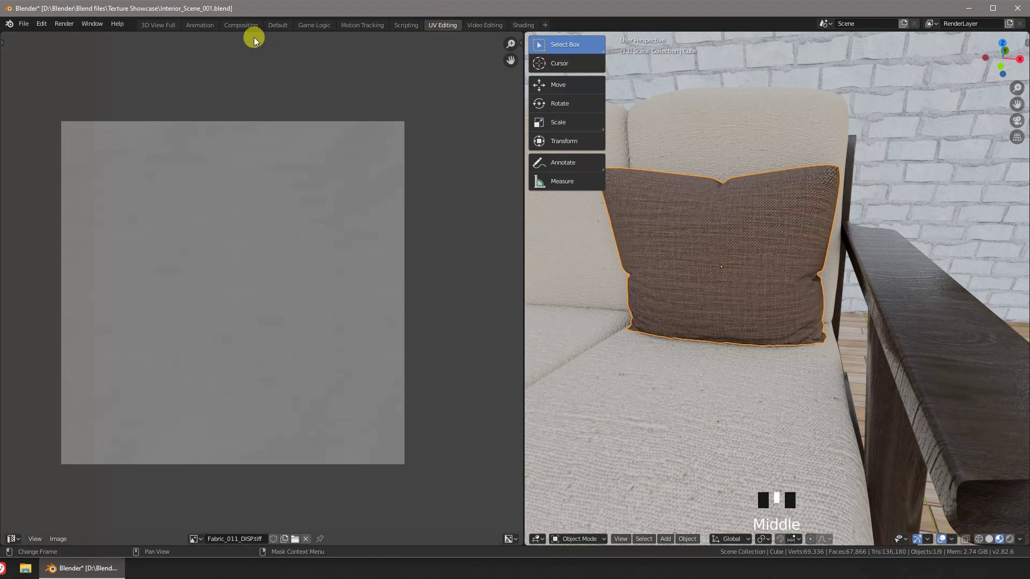
# - Return to the Default workspace and orbit around the brown fabric pillow
pyautogui.moveTo(167, 31); pyautogui.dragTo(535, 275)
pyautogui.middleClick(535, 275)
pyautogui.scroll(3)
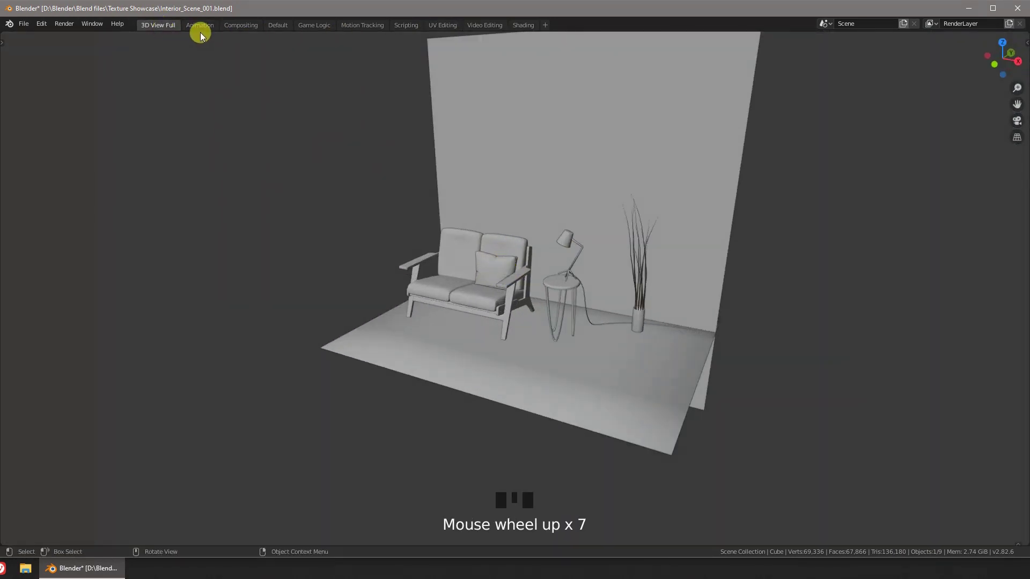
pyautogui.click(290, 32)
pyautogui.moveTo(523, 276); pyautogui.dragTo(397, 295)
pyautogui.scroll(3)
# - Frame the room through the scene camera with Numpad 0 and select the wall
pyautogui.moveTo(370, 284); pyautogui.dragTo(351, 278)
pyautogui.scroll(3)
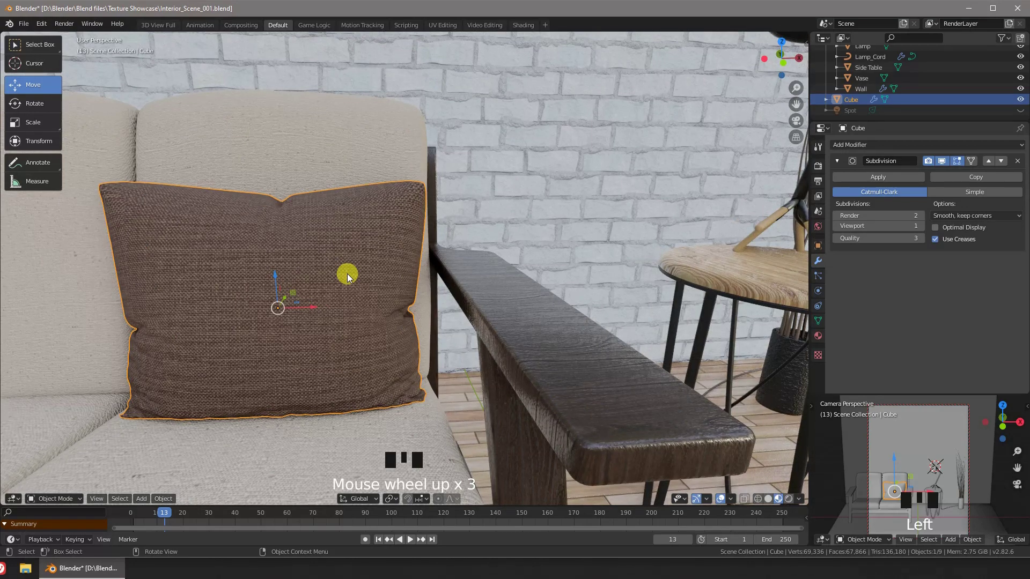
pyautogui.press('KP_0')
pyautogui.scroll(-3)
pyautogui.moveTo(483, 296); pyautogui.dragTo(430, 255)
pyautogui.click(430, 255)
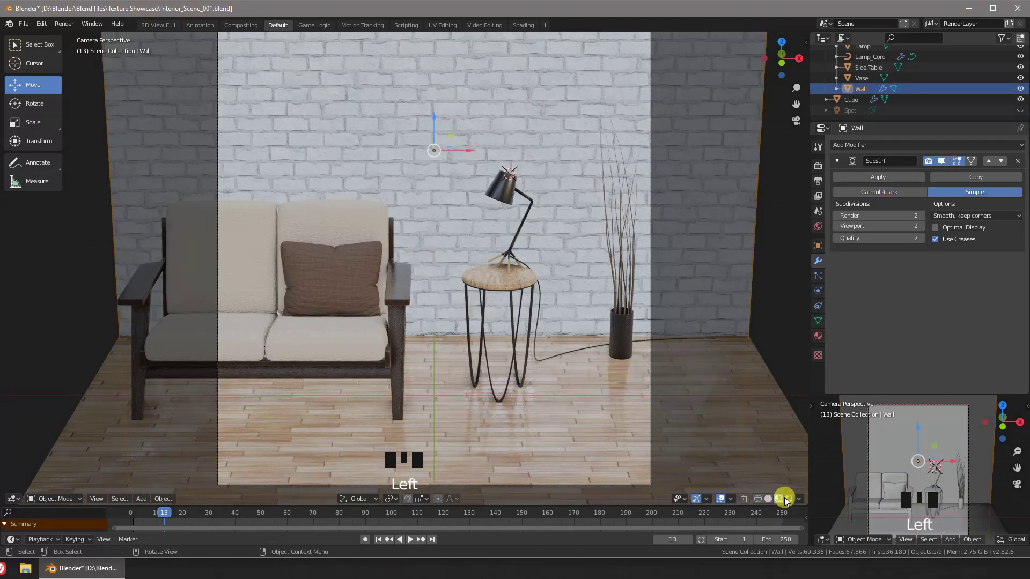